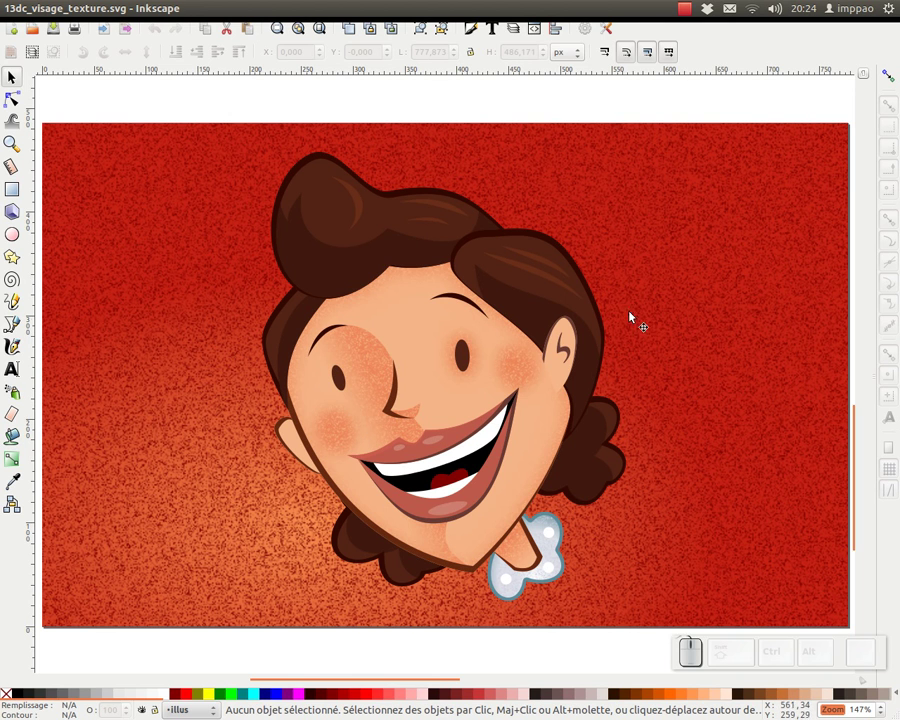
Step: Switch to Firefox and show the Vectips 'Create Grainy Textures' tutorial with its final face image
{"action": "key", "text": "alt+Tab"}
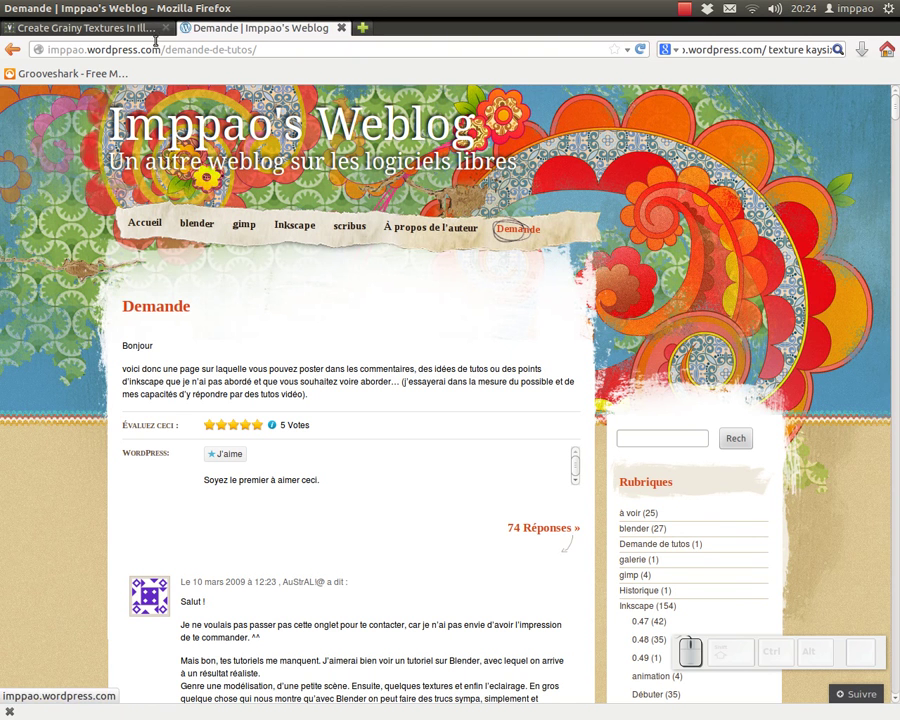
{"action": "left_click", "coordinate": [105, 31]}
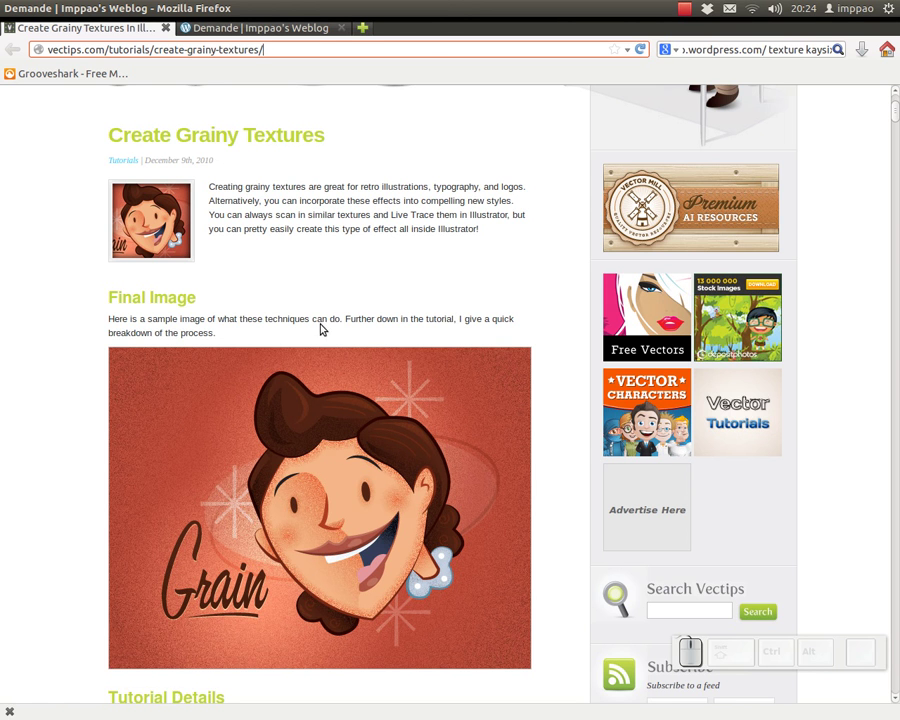
Step: Cycle through the window switcher to the untextured 13dc_visage_no_texture.svg drawing
{"action": "key", "text": "alt+Tab"}
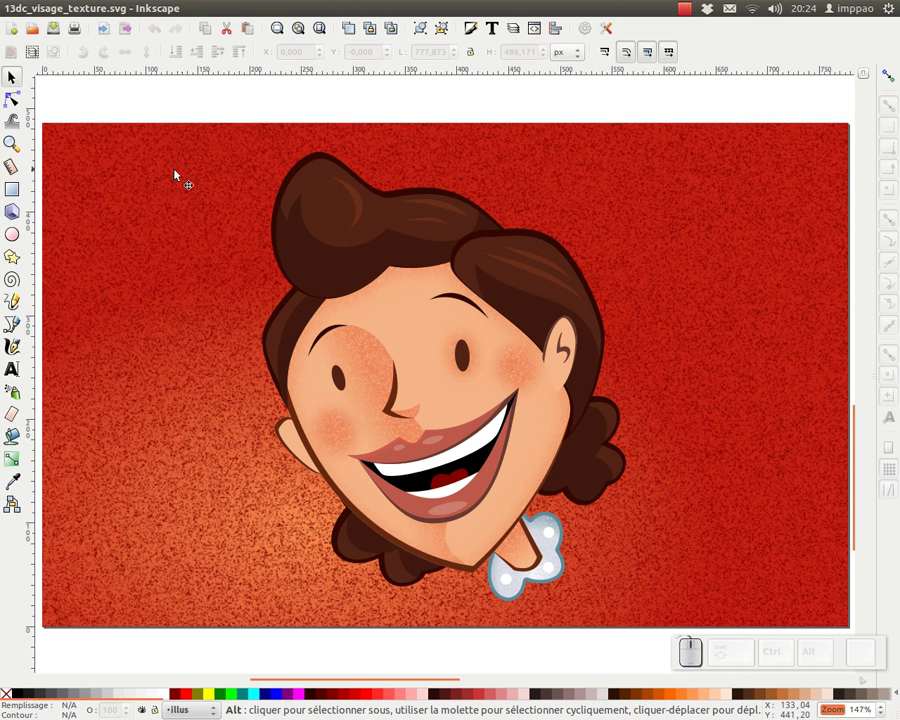
{"action": "left_click", "coordinate": [29, 10]}
{"action": "key", "text": "alt+Tab"}
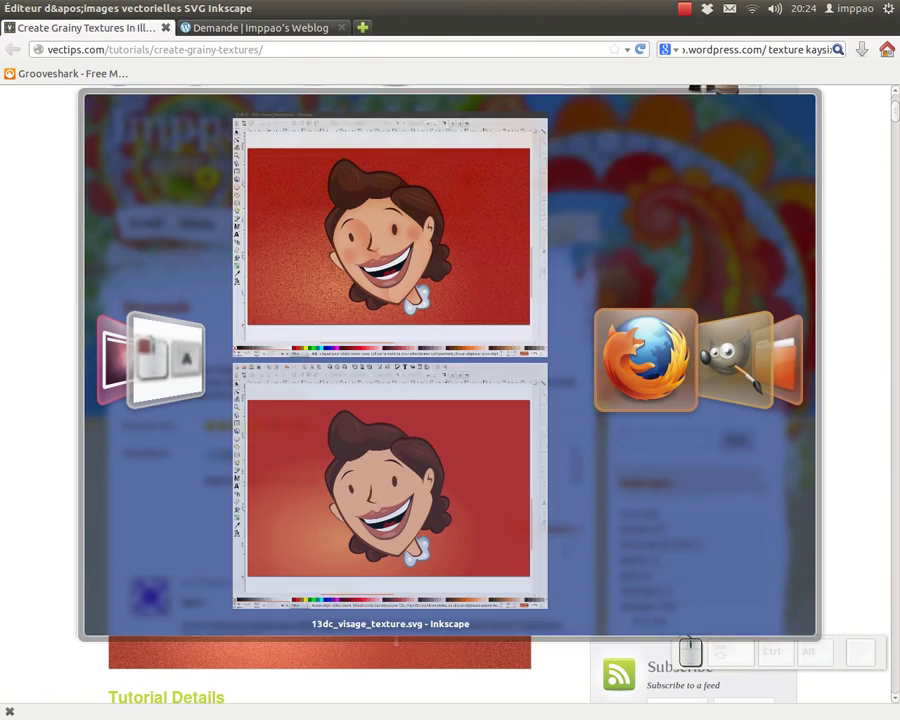
{"action": "key", "text": "Down"}
{"action": "key", "text": "Up"}
{"action": "key", "text": "Left"}
{"action": "key", "text": "Right"}
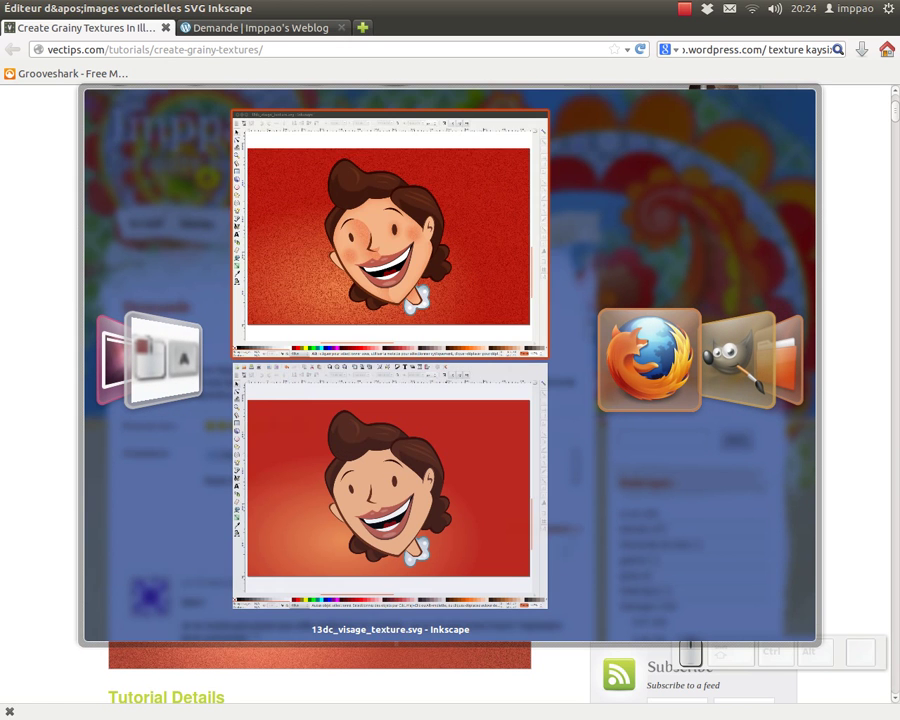
{"action": "key", "text": "Tab"}
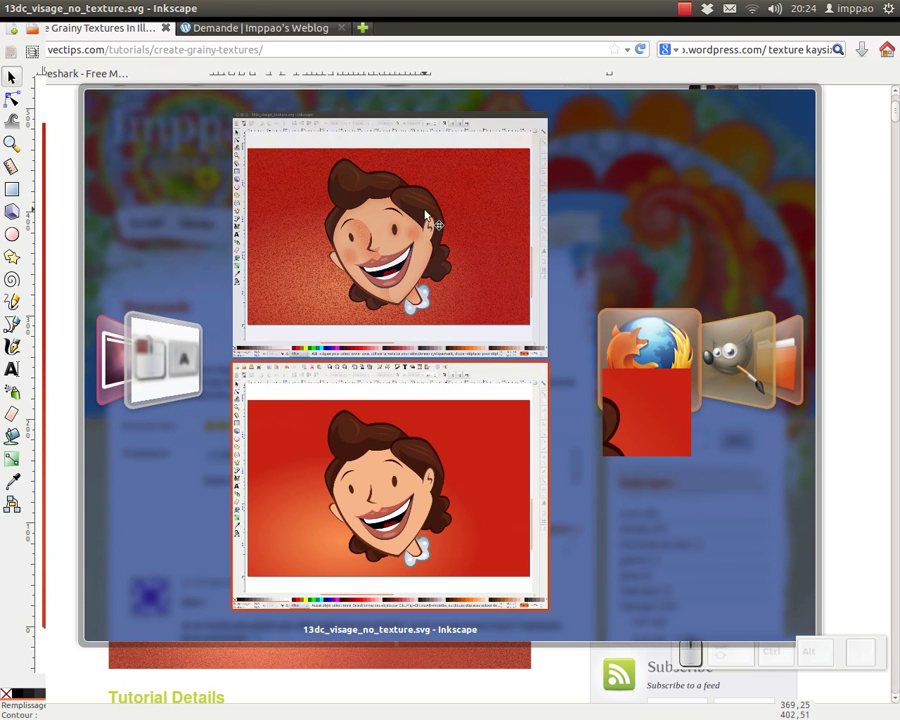
Step: Bring the untextured face drawing forward, zoom out, then switch over to GIMP
{"action": "left_click", "coordinate": [363, 109]}
{"action": "key", "text": "KP_Subtract"}
{"action": "left_click", "coordinate": [335, 138]}
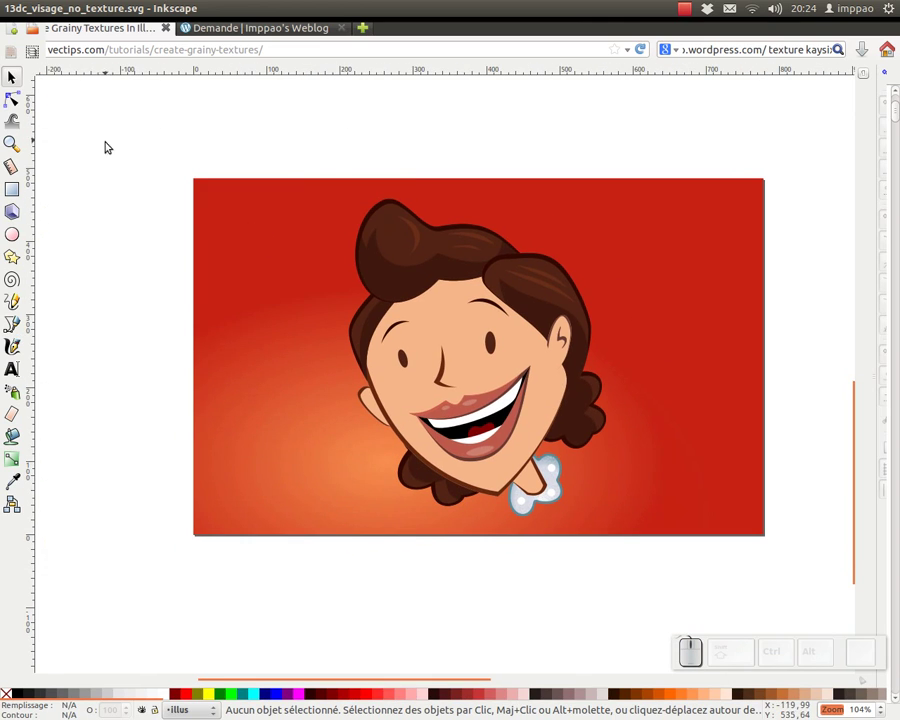
{"action": "left_click", "coordinate": [23, 372]}
Step: Close the old noise texture image in GIMP without saving it
{"action": "left_click", "coordinate": [144, 60]}
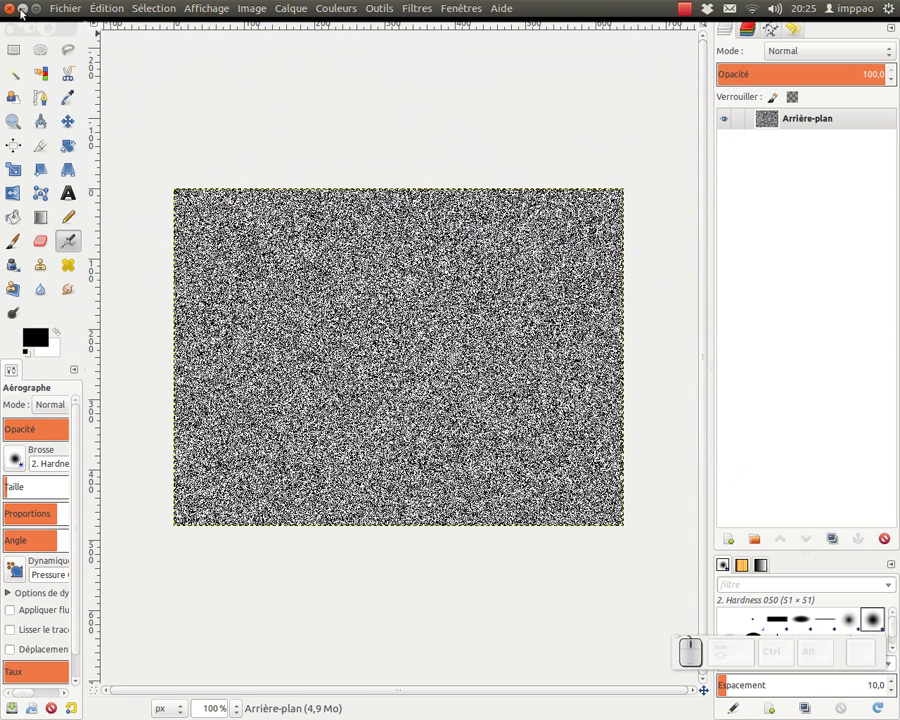
{"action": "left_click", "coordinate": [17, 11]}
{"action": "left_click", "coordinate": [321, 448]}
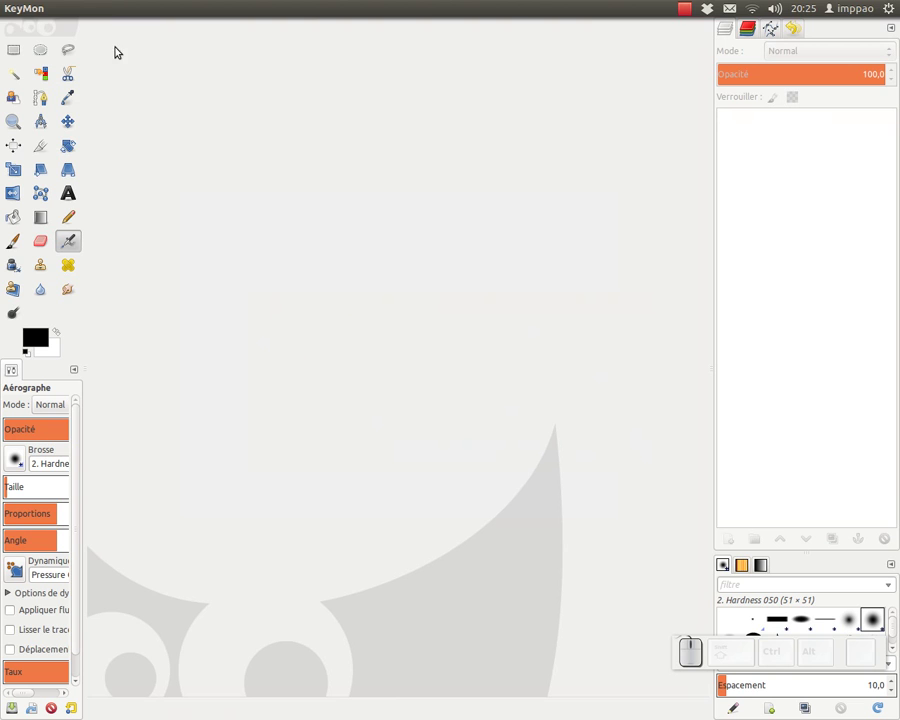
Step: Create a new blank white 640×480 image via Fichier > Nouvelle image
{"action": "left_click", "coordinate": [112, 65]}
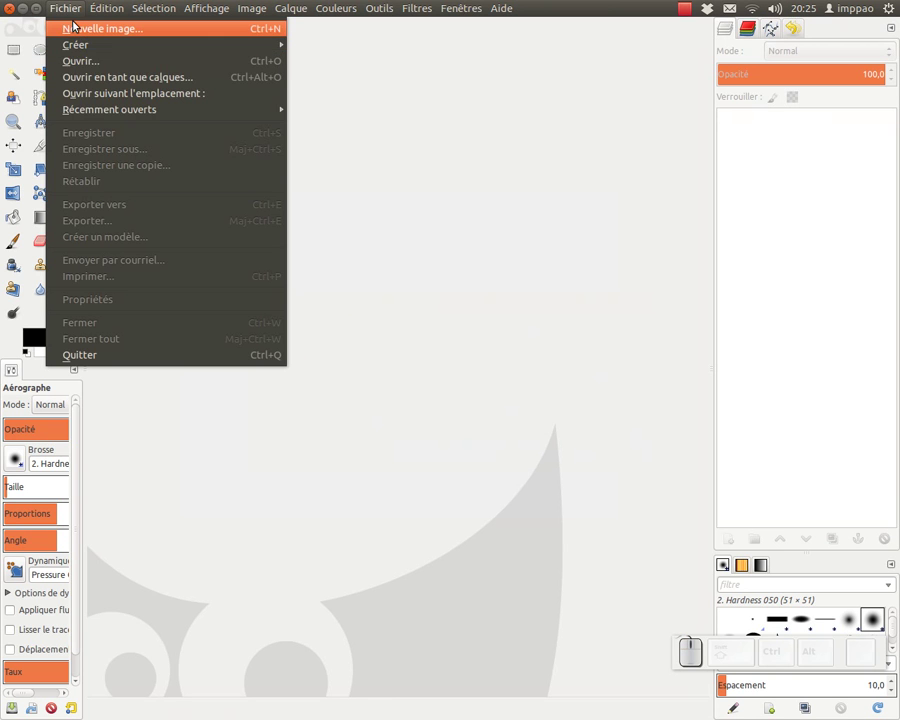
{"action": "left_click", "coordinate": [79, 26]}
{"action": "left_click", "coordinate": [89, 49]}
{"action": "left_click", "coordinate": [98, 58]}
{"action": "left_click_drag", "start_coordinate": [280, 203], "coordinate": [394, 150]}
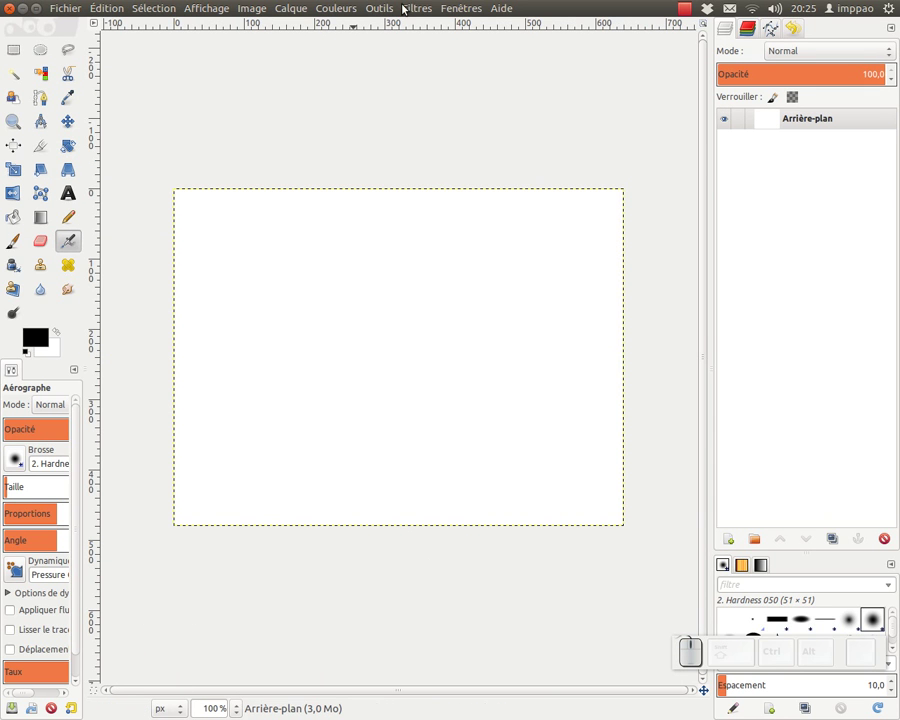
Step: Apply the Brouillage RVB noise filter at 1.00 per linked channel, filling the image with black-and-white grain
{"action": "left_click", "coordinate": [425, 13]}
{"action": "left_click", "coordinate": [703, 169]}
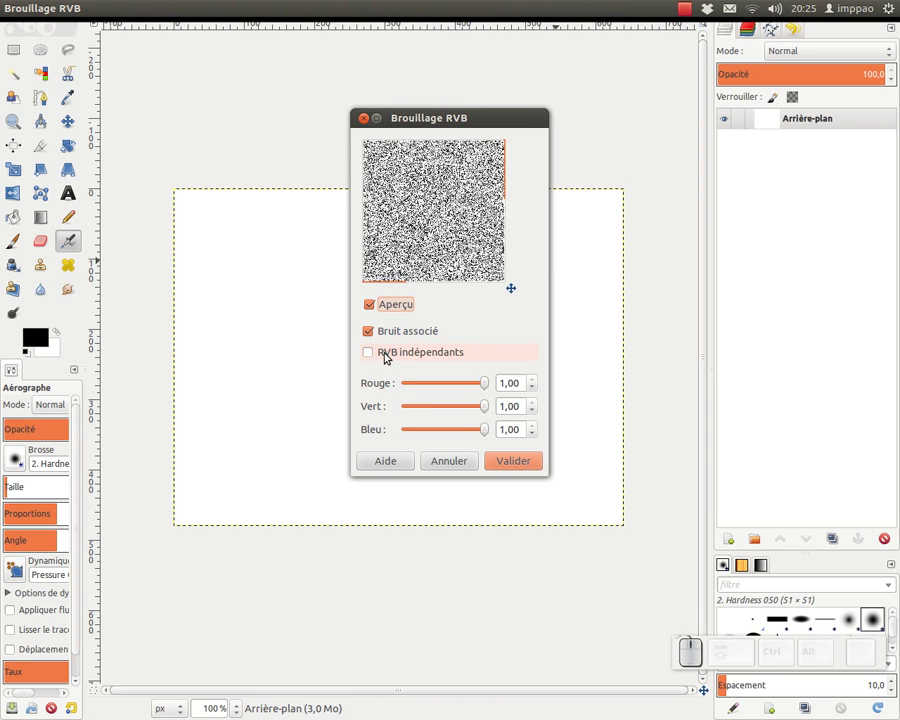
{"action": "left_click_drag", "start_coordinate": [485, 387], "coordinate": [463, 383]}
{"action": "left_click", "coordinate": [448, 383]}
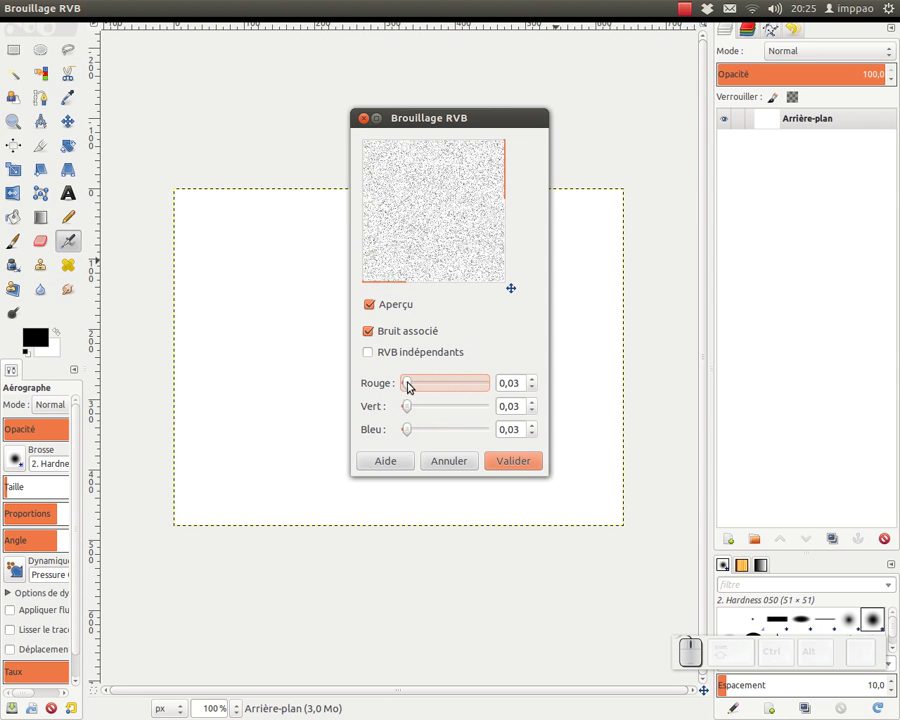
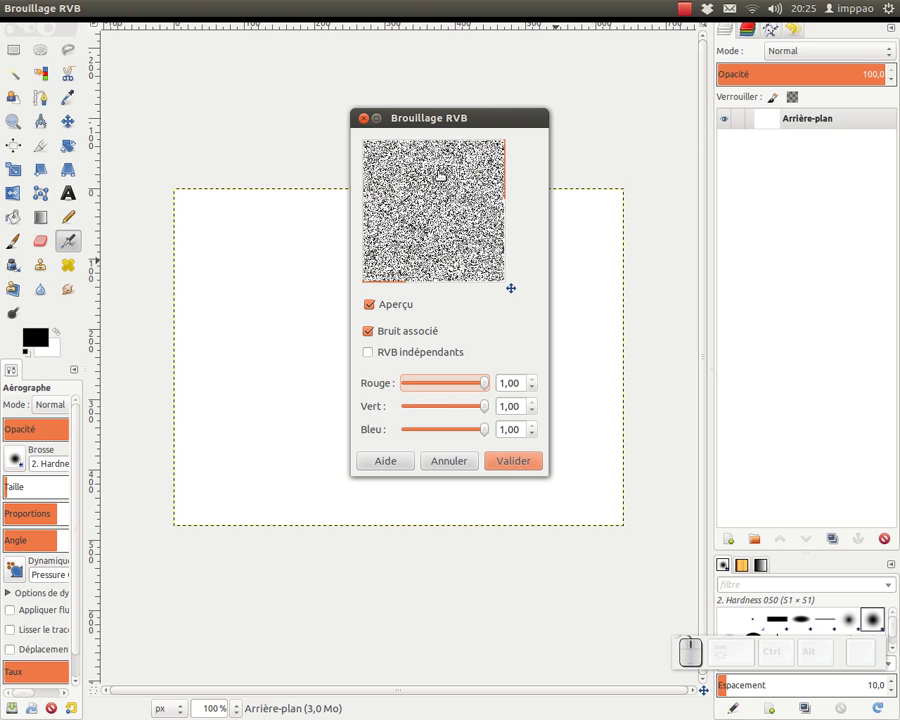
{"action": "left_click", "coordinate": [523, 465]}
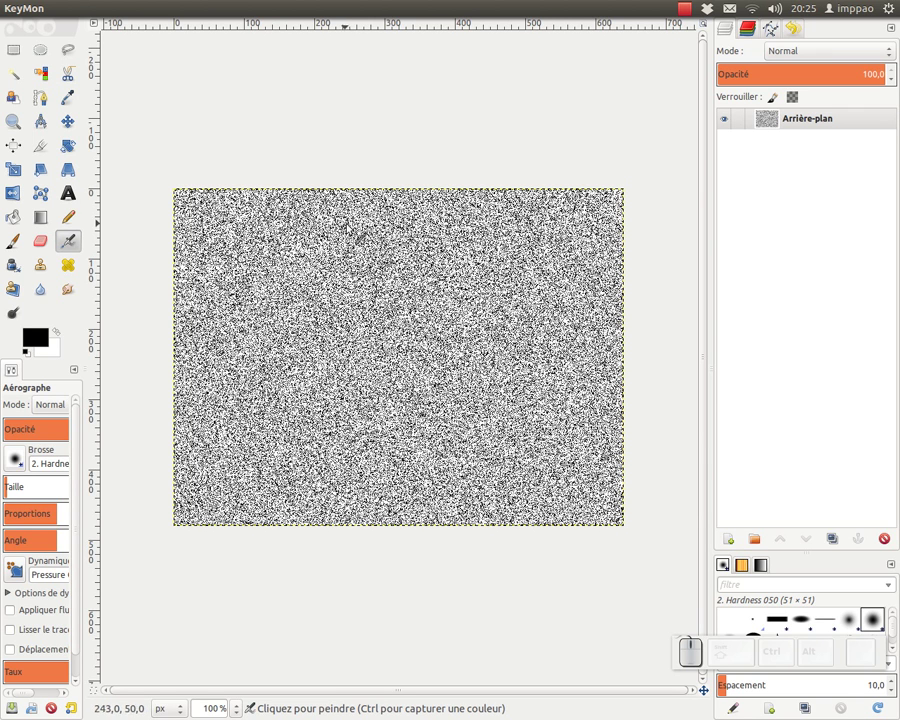
Step: Export the noise image over the existing texture.png on the desktop (Bureau)
{"action": "left_click", "coordinate": [196, 105]}
{"action": "left_click", "coordinate": [81, 7]}
{"action": "left_click", "coordinate": [101, 220]}
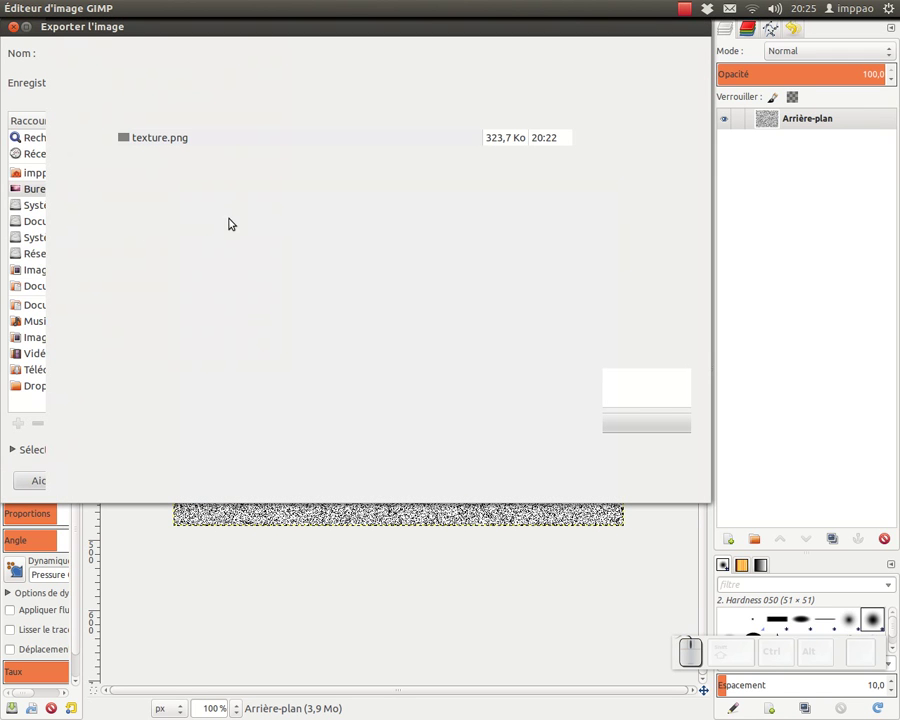
{"action": "left_click", "coordinate": [144, 142]}
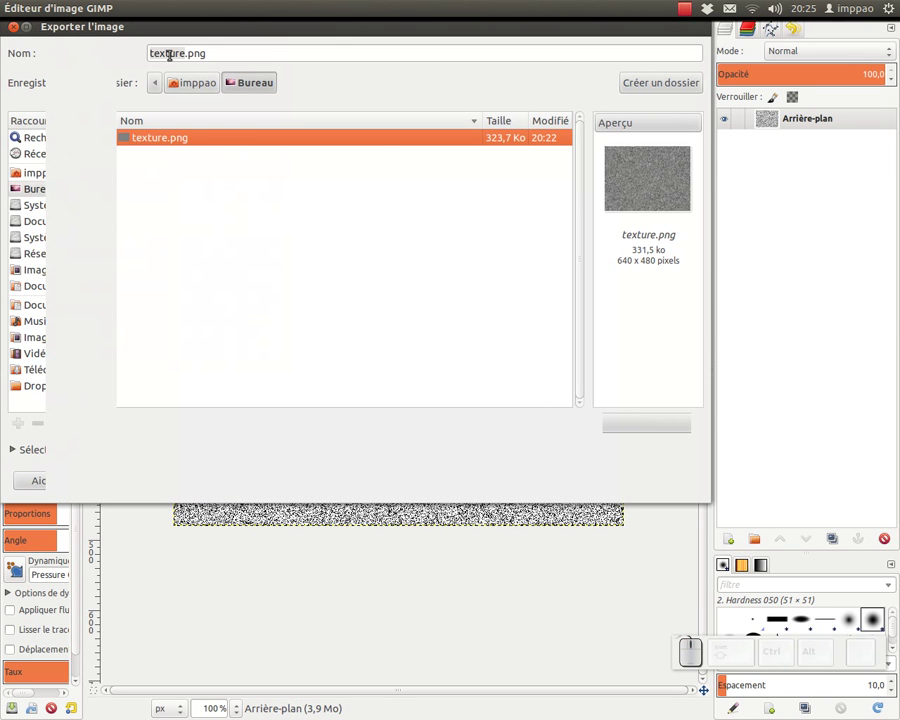
{"action": "left_click", "coordinate": [669, 480]}
{"action": "left_click_drag", "start_coordinate": [469, 327], "coordinate": [212, 175]}
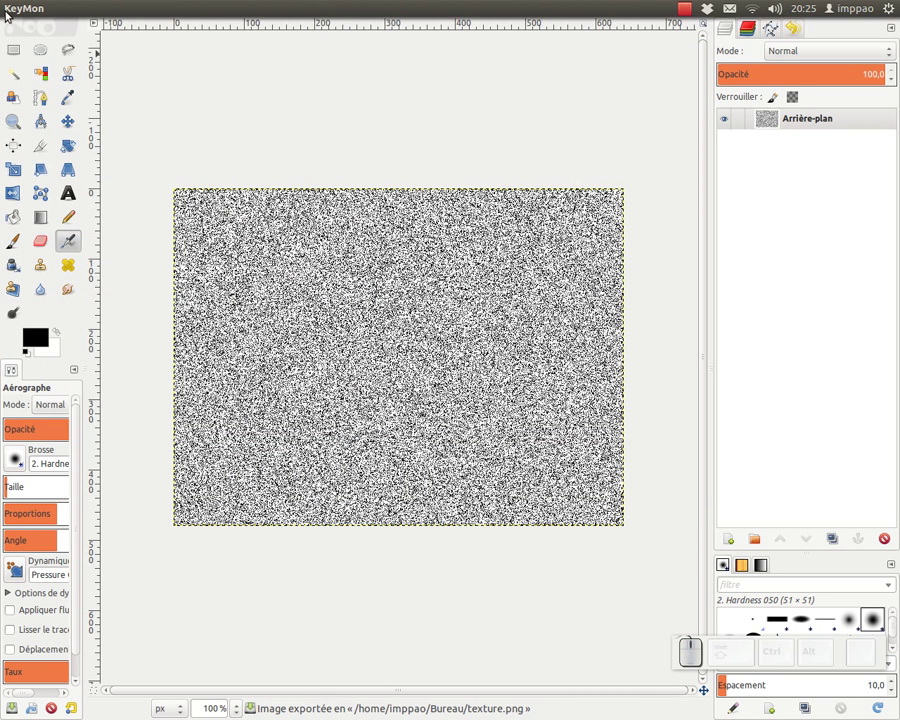
Step: Close the noise image without saving and return to the Inkscape drawing
{"action": "left_click", "coordinate": [73, 32]}
{"action": "left_click", "coordinate": [21, 14]}
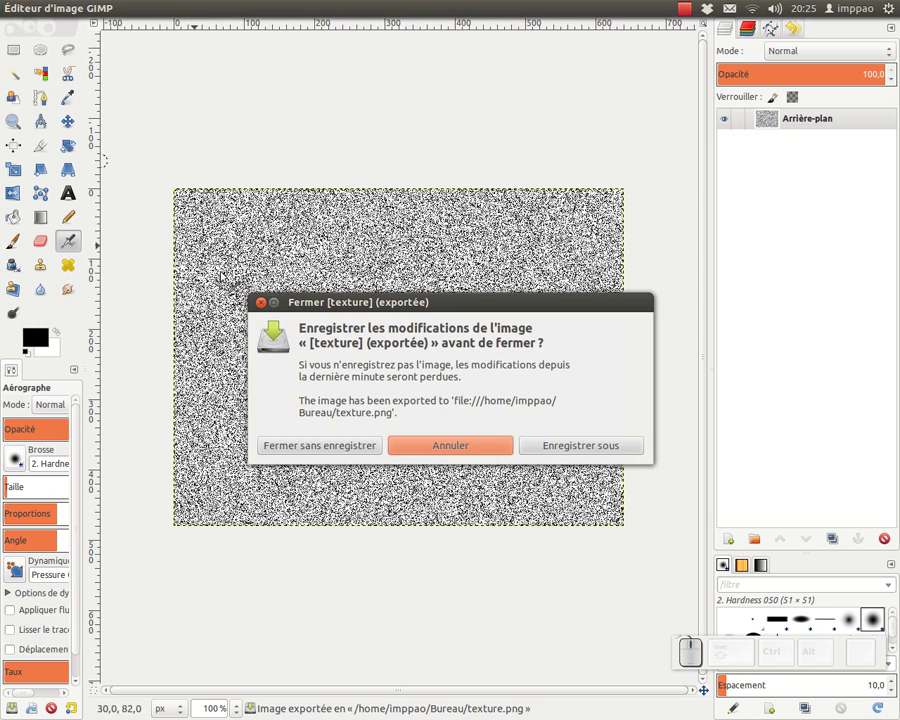
{"action": "left_click", "coordinate": [316, 447]}
{"action": "left_click", "coordinate": [20, 27]}
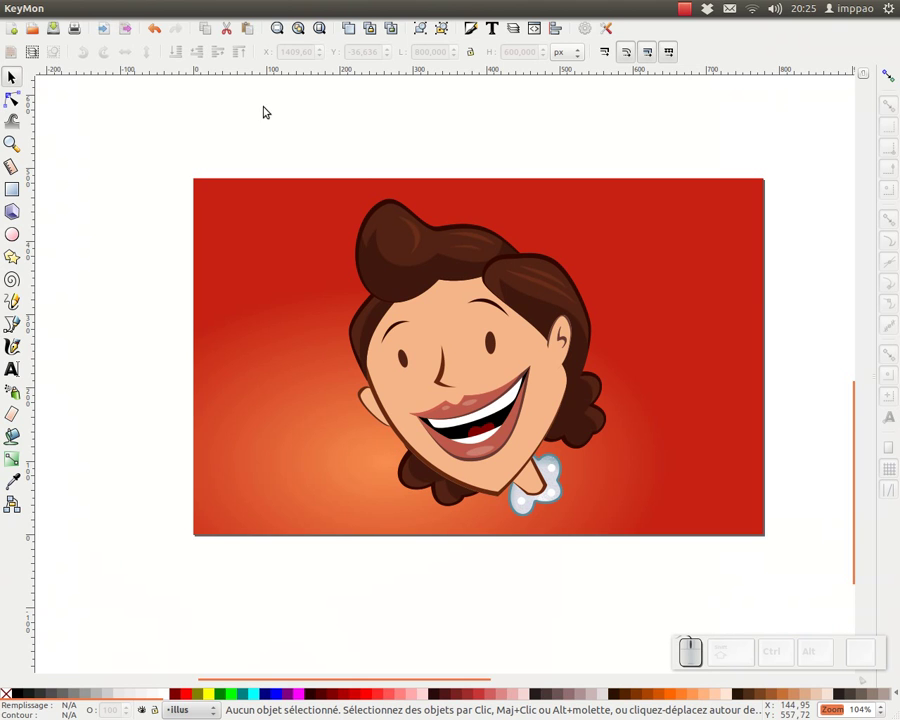
Step: Import texture.png from Bureau into the face drawing via Fichier > Importer
{"action": "left_click", "coordinate": [267, 130]}
{"action": "left_click", "coordinate": [81, 11]}
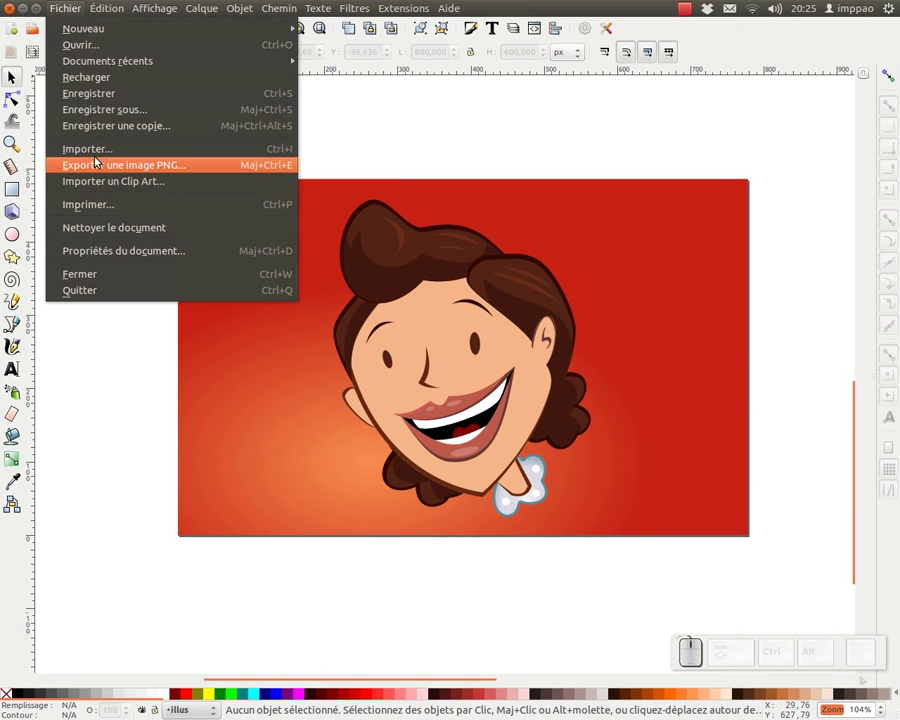
{"action": "left_click", "coordinate": [103, 156]}
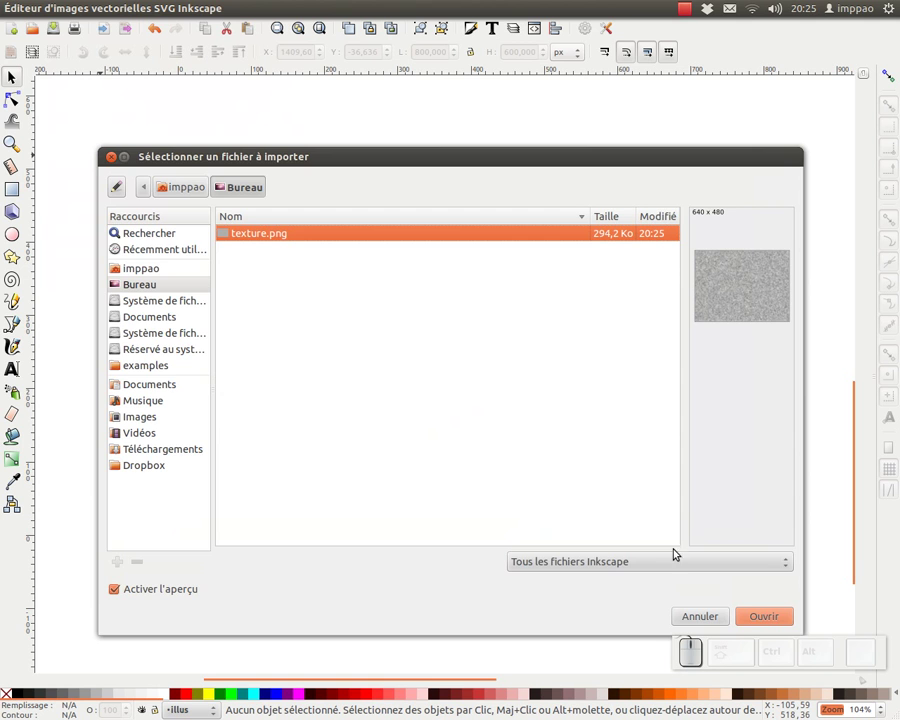
{"action": "left_click", "coordinate": [772, 622]}
{"action": "left_click", "coordinate": [548, 356]}
{"action": "left_click", "coordinate": [565, 422]}
Step: Embed the imported 640×480 image in the document and confirm the import
{"action": "key", "text": "KP_Subtract"}
{"action": "left_click", "coordinate": [513, 137]}
{"action": "left_click", "coordinate": [484, 225]}
{"action": "key", "text": "KP_Subtract"}
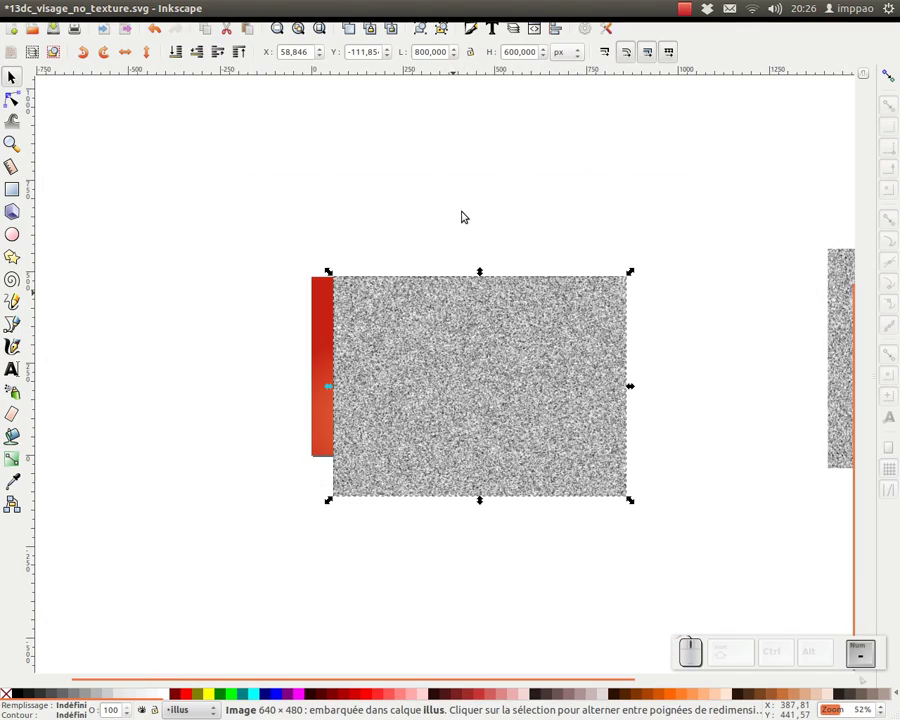
Step: Inspect the XML attributes of the two imported noise images in the XML editor
{"action": "middle_click", "coordinate": [447, 360]}
{"action": "left_click", "coordinate": [322, 287]}
{"action": "middle_click", "coordinate": [465, 178]}
{"action": "left_click", "coordinate": [442, 359]}
{"action": "left_click", "coordinate": [441, 344]}
{"action": "left_click", "coordinate": [313, 187]}
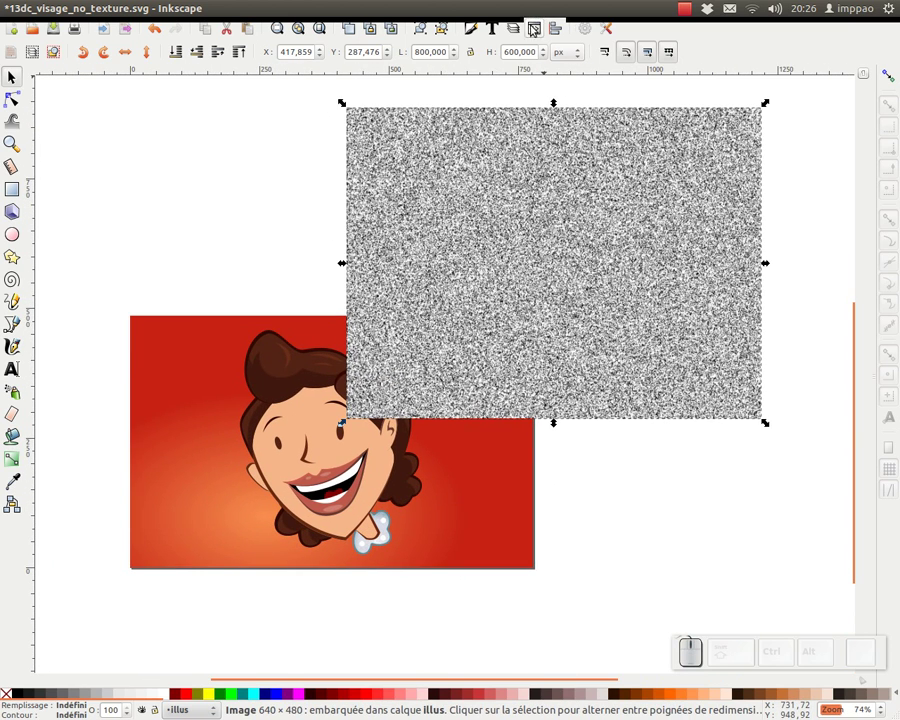
{"action": "left_click", "coordinate": [535, 32]}
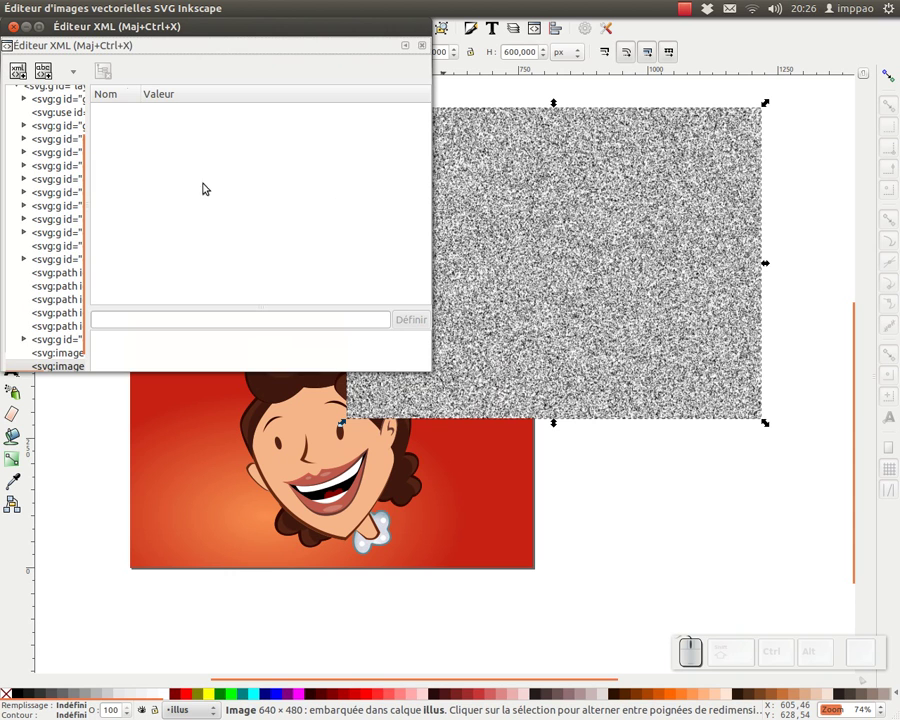
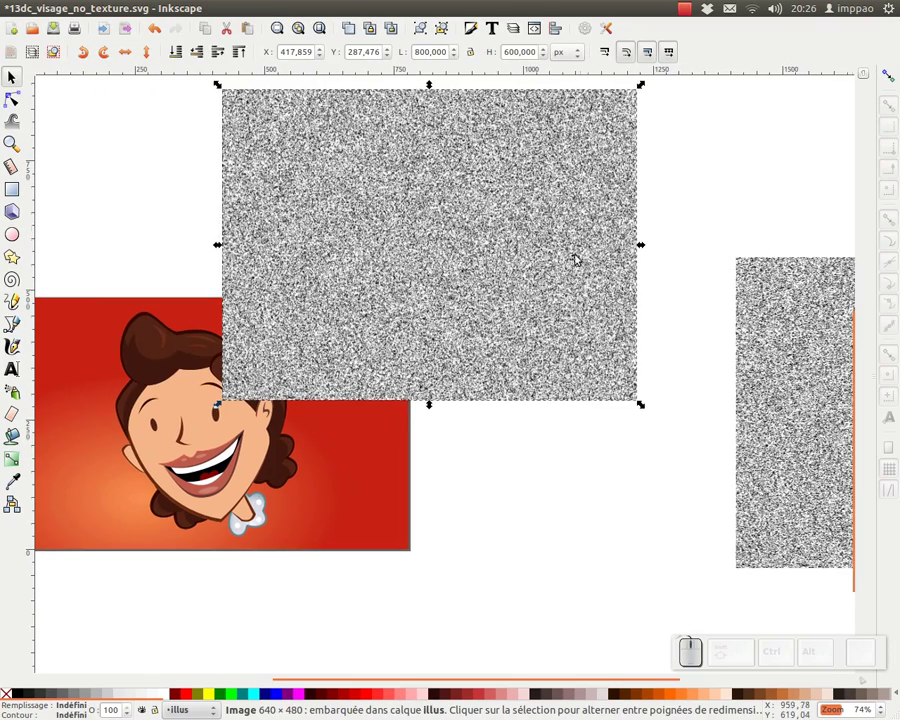
{"action": "left_click", "coordinate": [217, 244]}
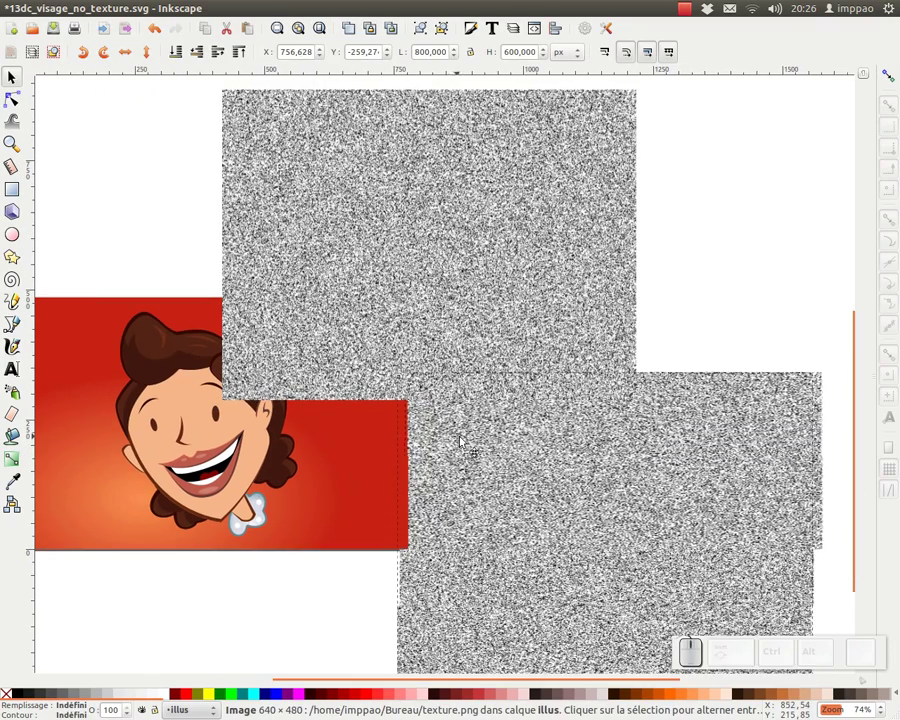
{"action": "left_click", "coordinate": [537, 32]}
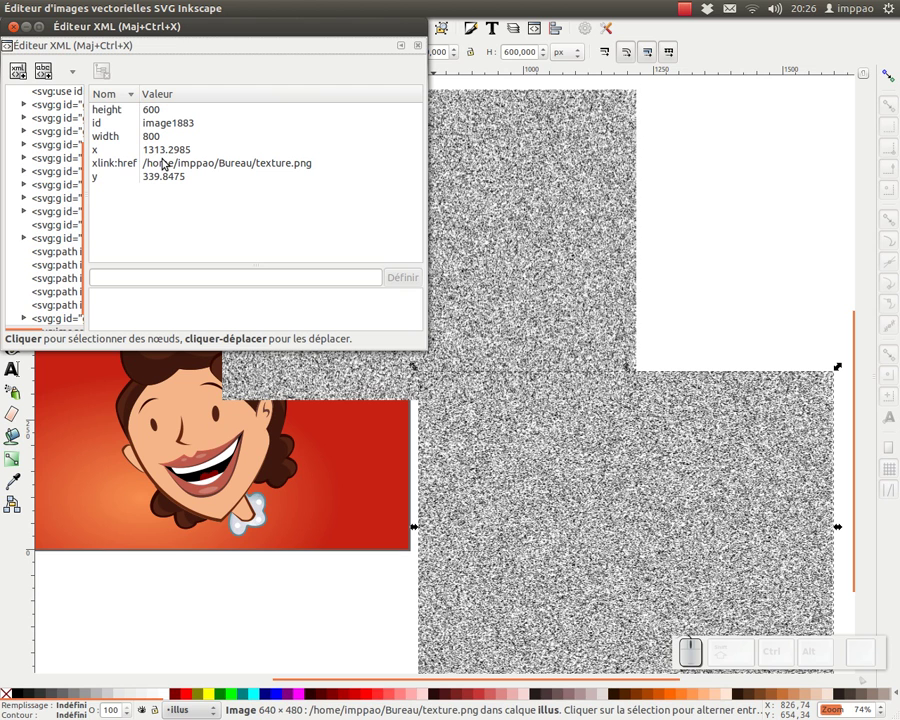
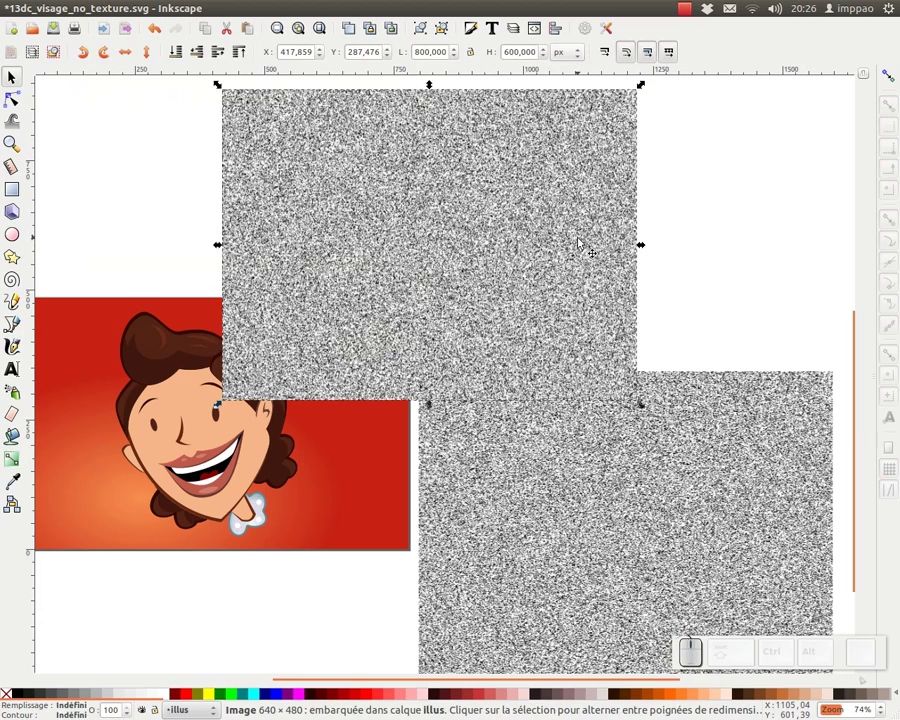
Step: Delete the extra image, move the noise image beside the face, clone it and line the clone up over the page
{"action": "key", "text": "Delete"}
{"action": "left_click_drag", "start_coordinate": [527, 456], "coordinate": [611, 351]}
{"action": "left_click", "coordinate": [600, 346]}
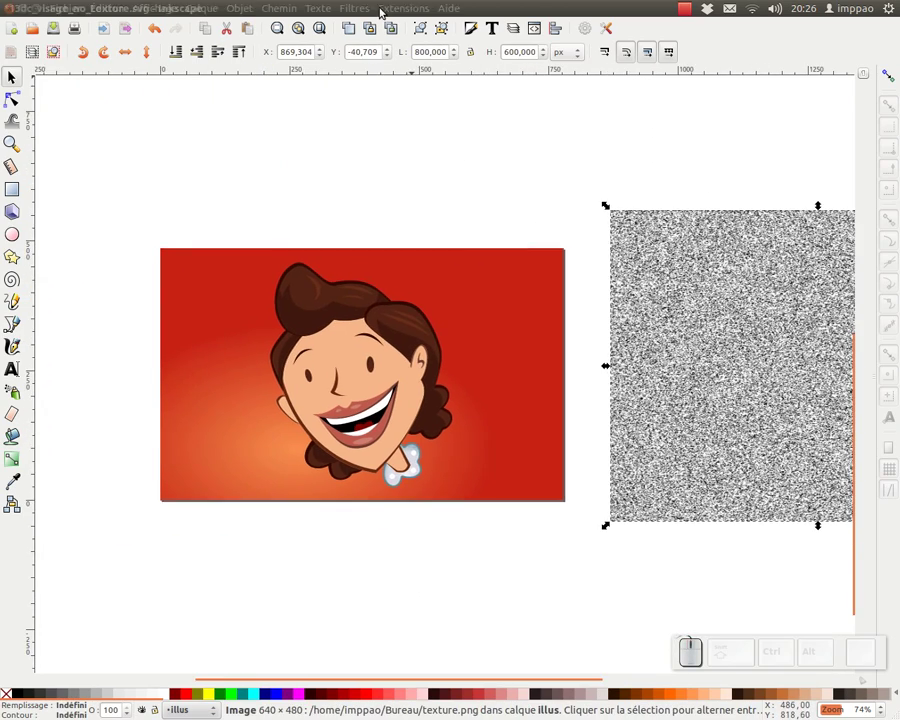
{"action": "left_click", "coordinate": [377, 28]}
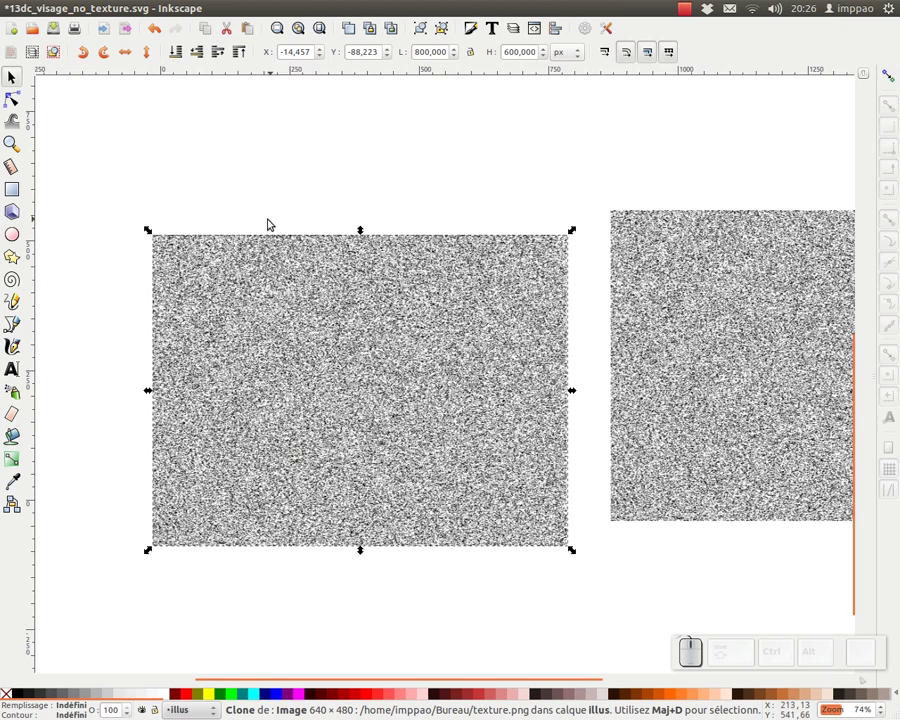
{"action": "left_click_drag", "start_coordinate": [210, 255], "coordinate": [274, 329]}
{"action": "left_click_drag", "start_coordinate": [238, 332], "coordinate": [154, 223]}
Step: Switch the display to outline mode and add the face group to the selection
{"action": "left_click", "coordinate": [146, 11]}
{"action": "left_click", "coordinate": [474, 92]}
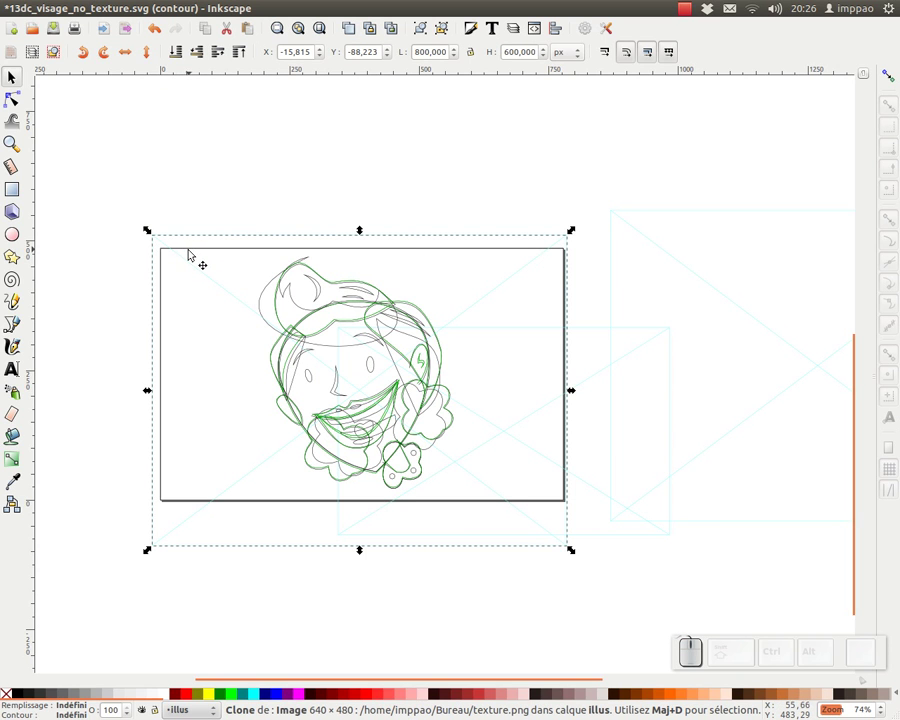
{"action": "left_click", "coordinate": [191, 254]}
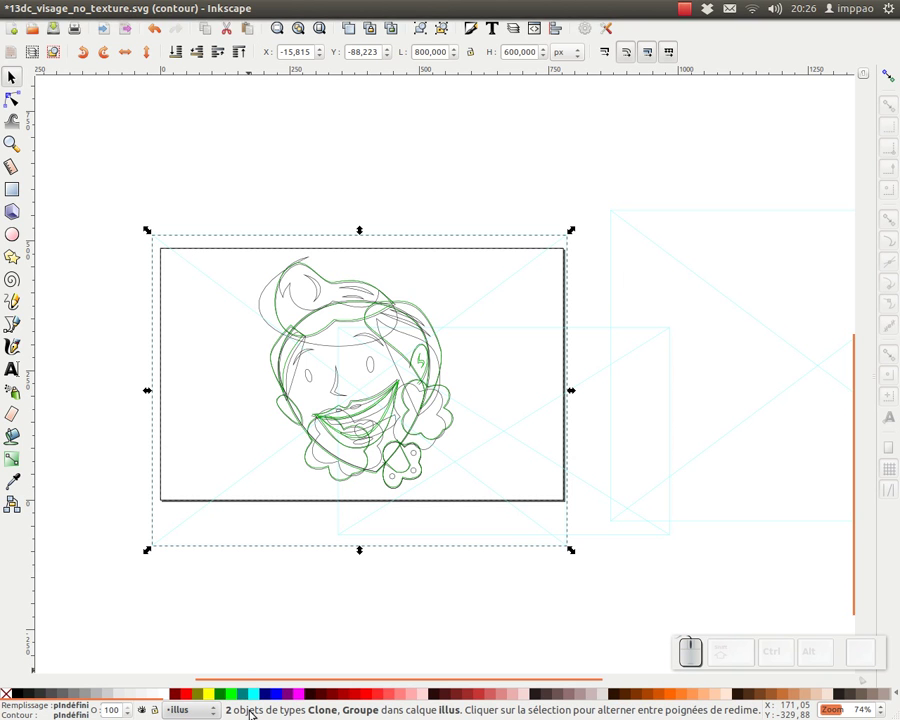
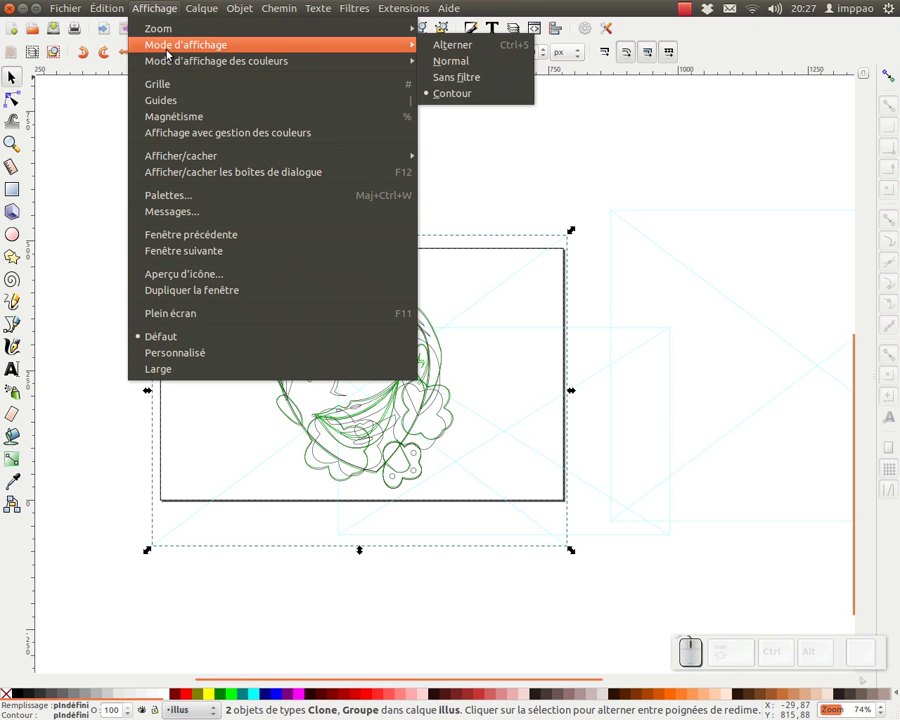
Step: Return to normal display and set the texture clone as a mask on the face group (Object > Mask > Set)
{"action": "left_click", "coordinate": [480, 59]}
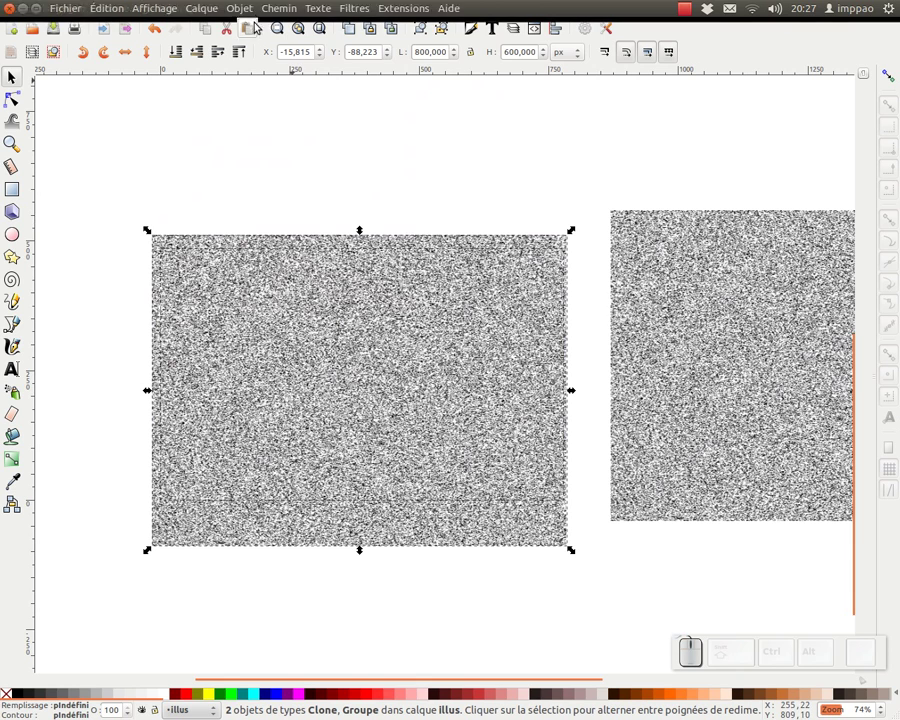
{"action": "left_click", "coordinate": [258, 13]}
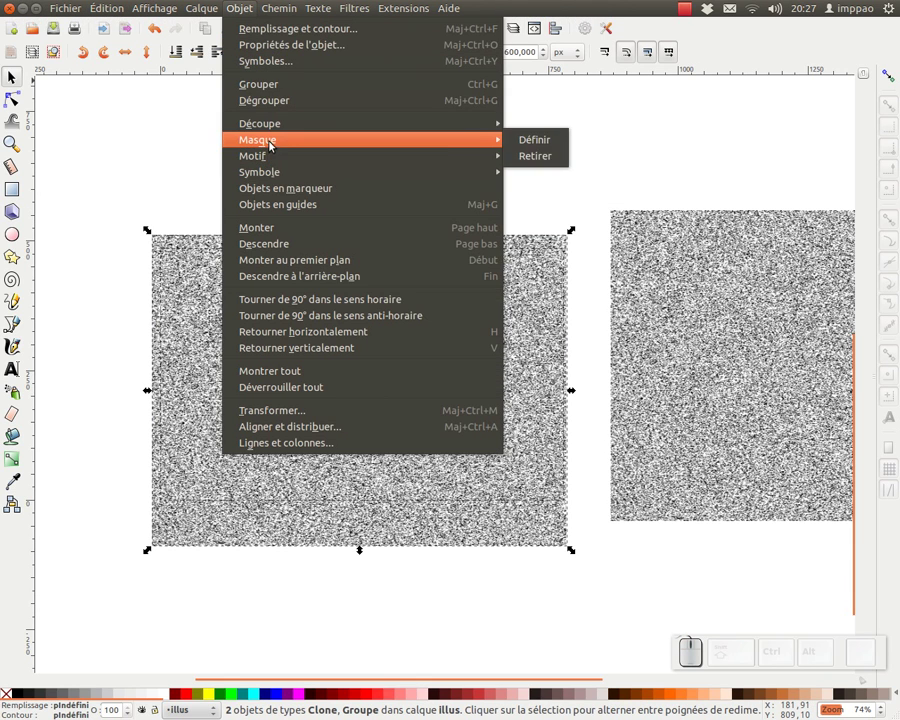
{"action": "left_click", "coordinate": [531, 137]}
{"action": "left_click_drag", "start_coordinate": [484, 425], "coordinate": [459, 214]}
Step: Bring the masked illustration into view, check the group's mask options, then deselect everything
{"action": "left_click", "coordinate": [436, 136]}
{"action": "left_click_drag", "start_coordinate": [461, 249], "coordinate": [520, 485]}
{"action": "left_click", "coordinate": [425, 208]}
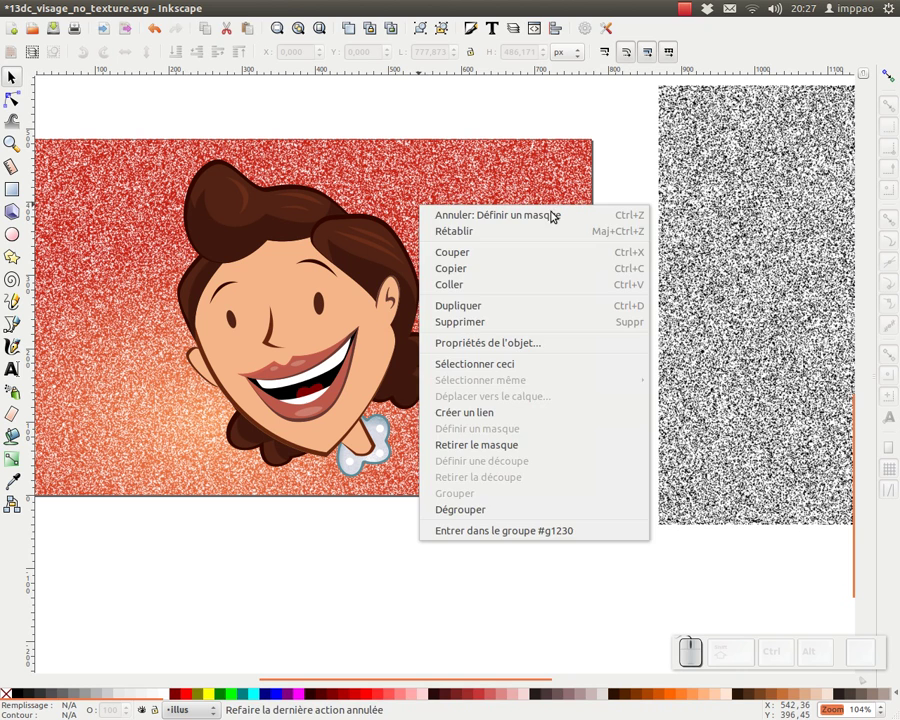
{"action": "left_click", "coordinate": [628, 144]}
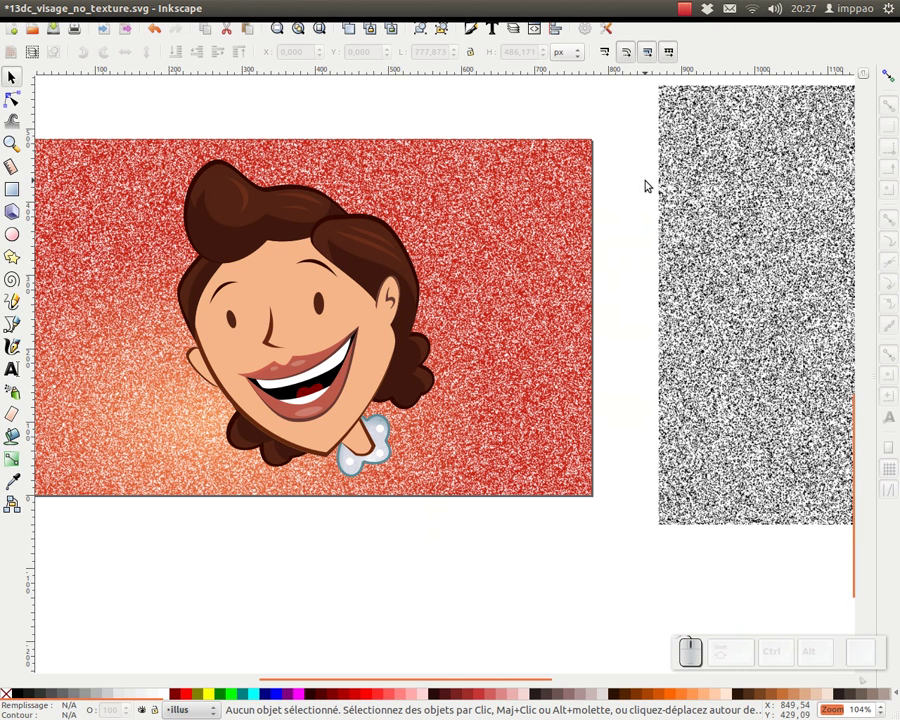
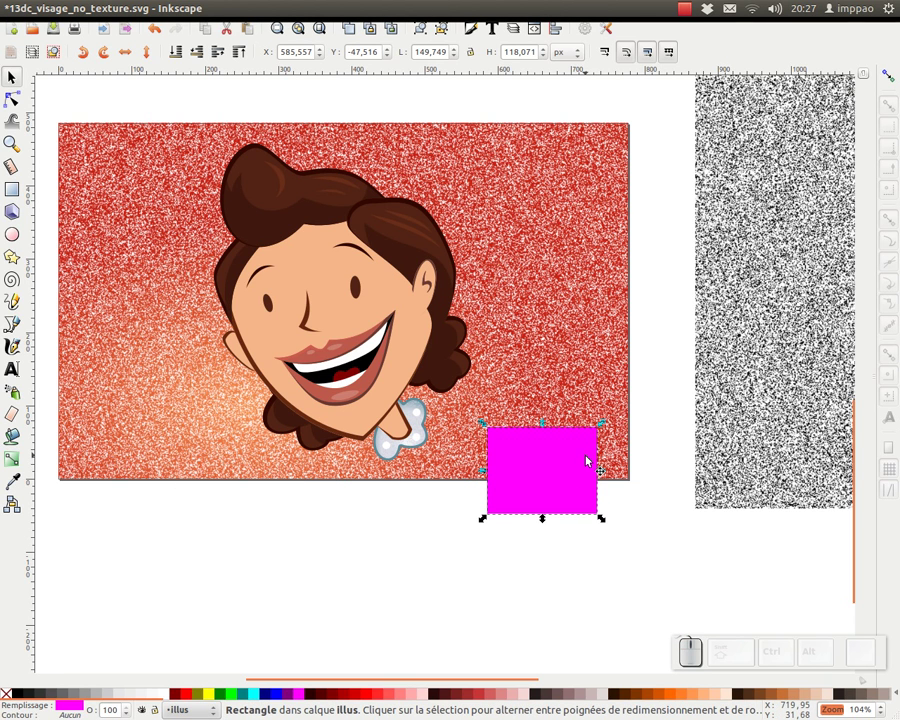
Step: Remove the test rectangle, pan and zoom in on the face over the grainy red background
{"action": "key", "text": "End"}
{"action": "left_click_drag", "start_coordinate": [584, 498], "coordinate": [674, 404]}
{"action": "key", "text": "Delete"}
{"action": "left_click", "coordinate": [467, 534]}
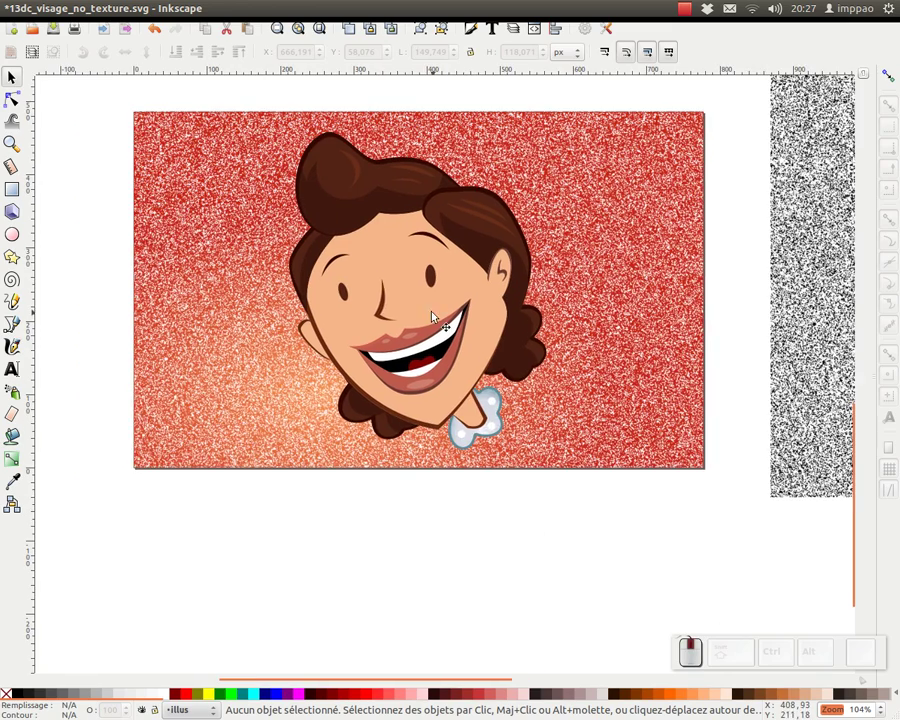
{"action": "left_click", "coordinate": [385, 305]}
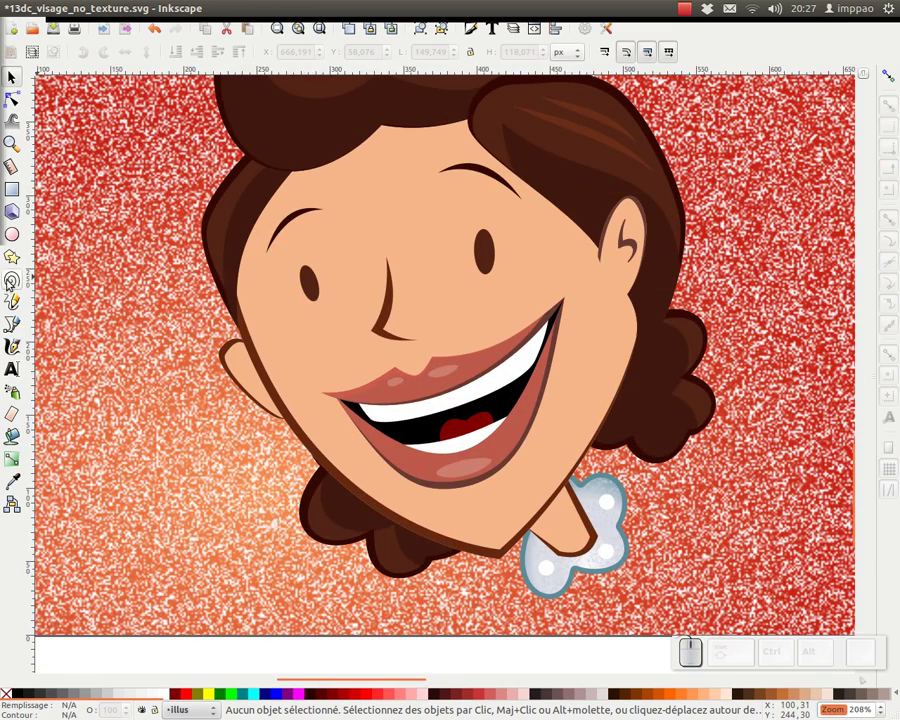
{"action": "key", "text": "alt+Tab"}
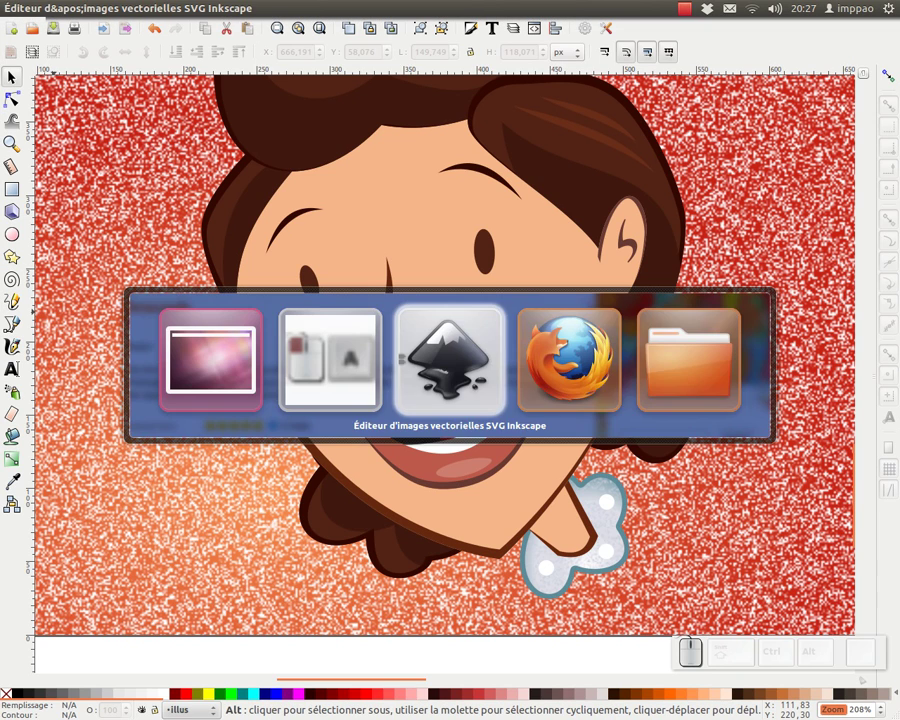
{"action": "key", "text": "Tab"}
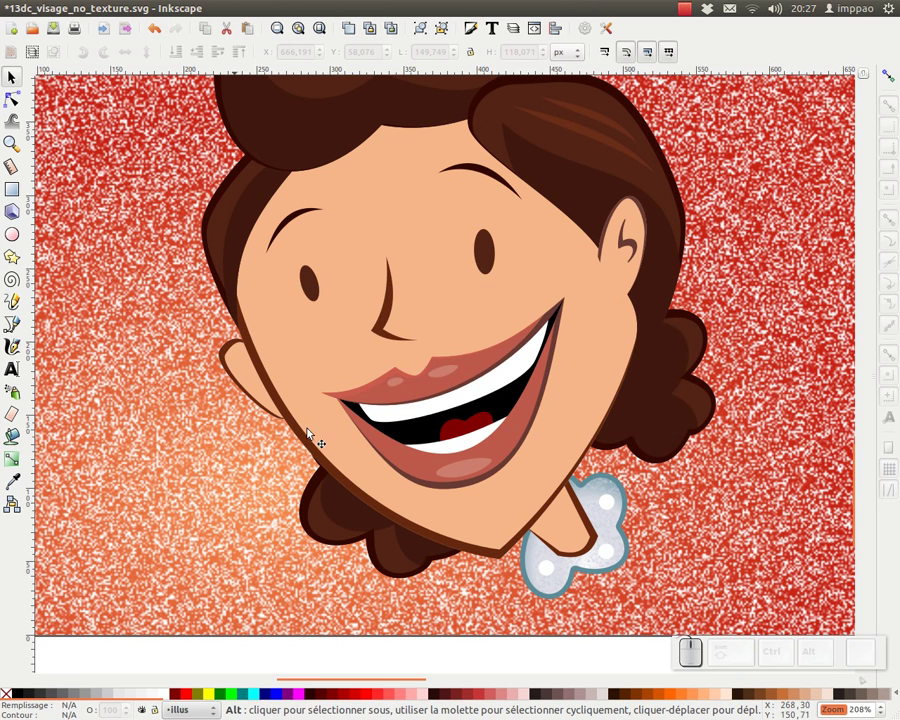
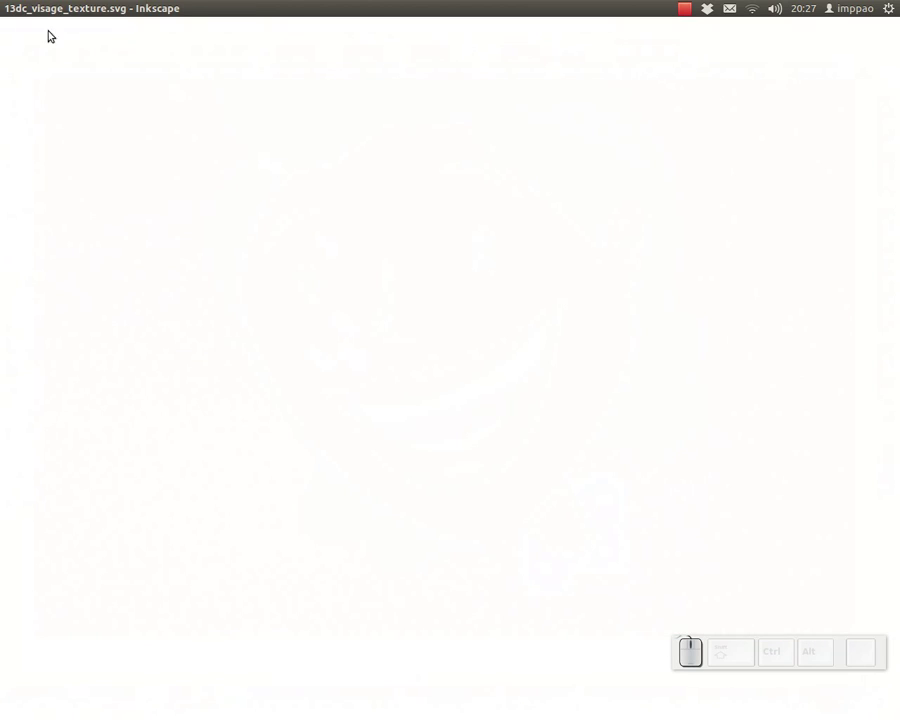
{"action": "left_click", "coordinate": [46, 11]}
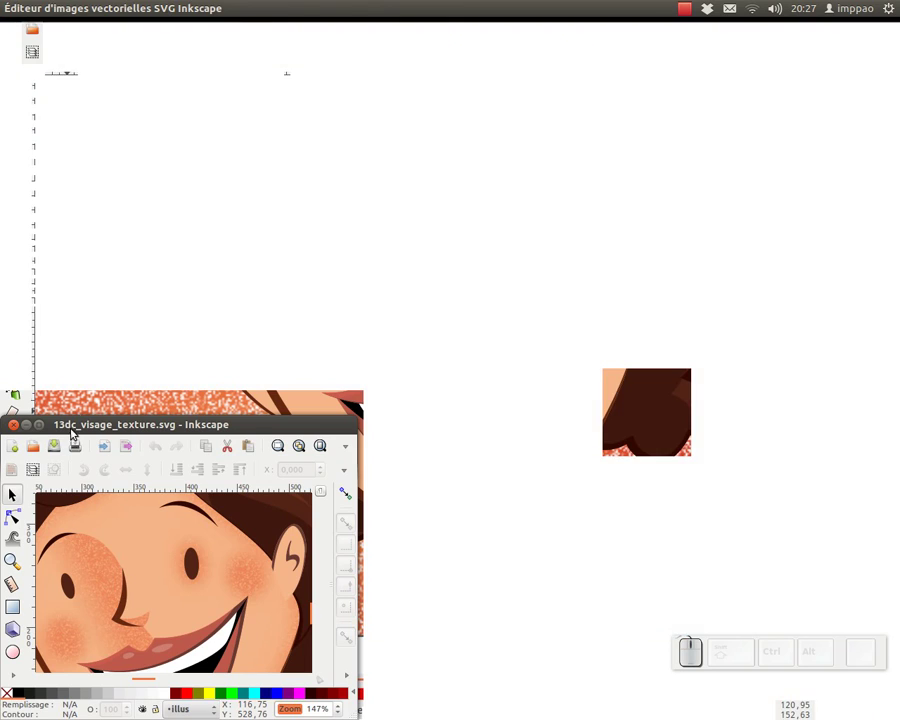
{"action": "left_click", "coordinate": [48, 429]}
{"action": "key", "text": "alt+Tab"}
{"action": "key", "text": "alt+Tab"}
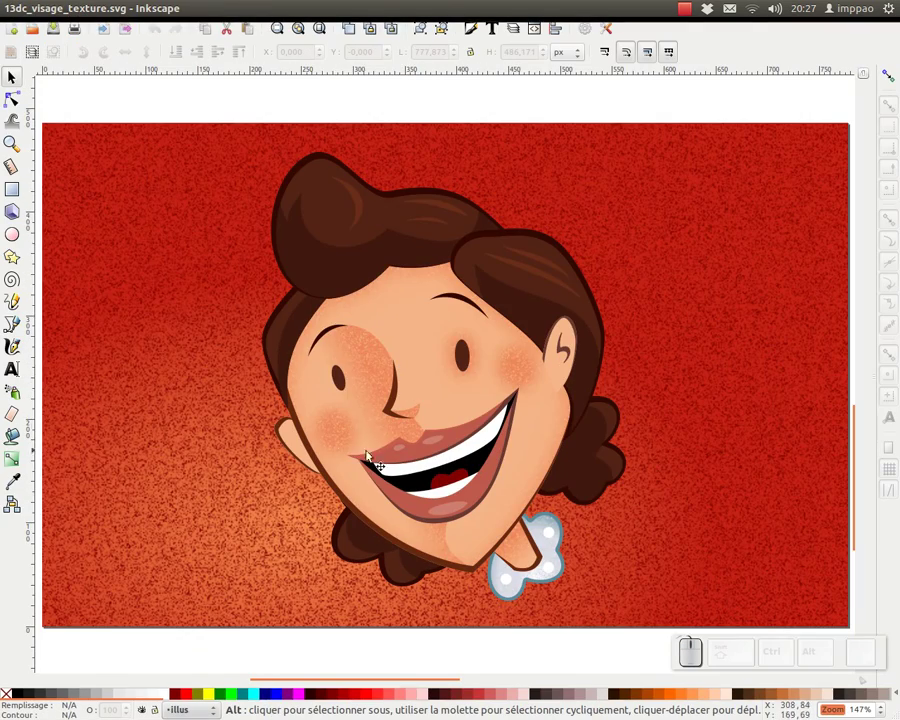
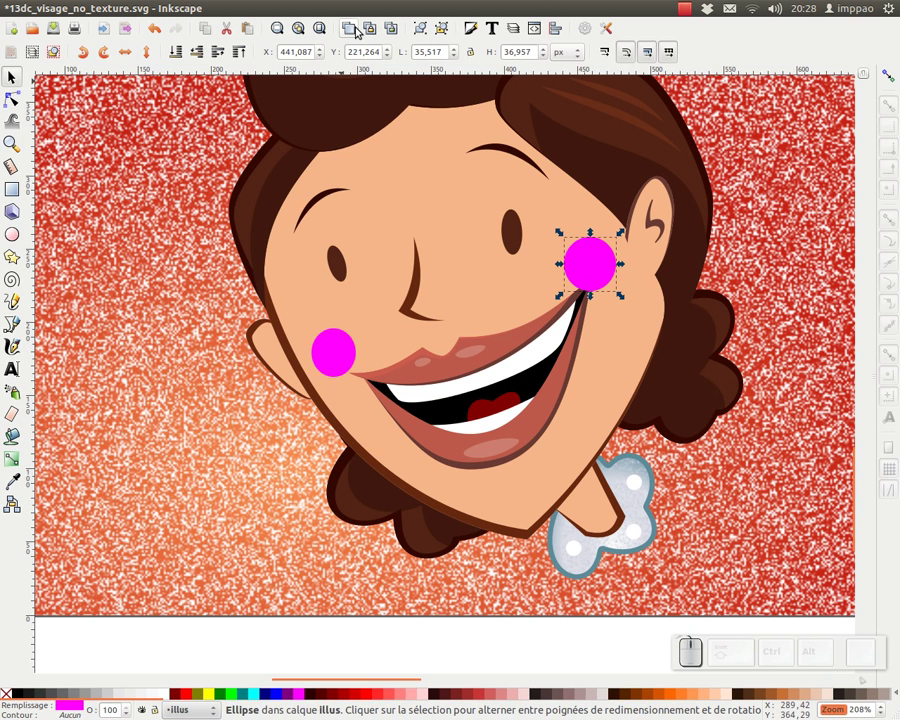
Step: Duplicate the cheek circle, move it beside the right eye and stretch it into a taller oval, comparing with the finished version
{"action": "left_click", "coordinate": [347, 30]}
{"action": "left_click_drag", "start_coordinate": [577, 250], "coordinate": [510, 258]}
{"action": "left_click_drag", "start_coordinate": [510, 257], "coordinate": [514, 236]}
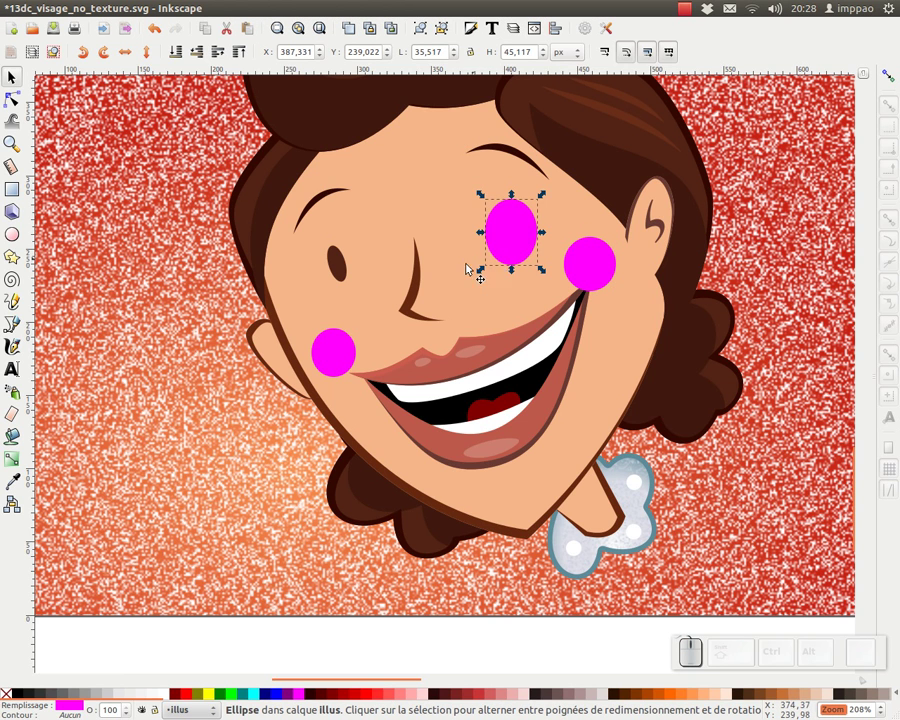
{"action": "left_click", "coordinate": [202, 56]}
{"action": "key", "text": "alt+Tab"}
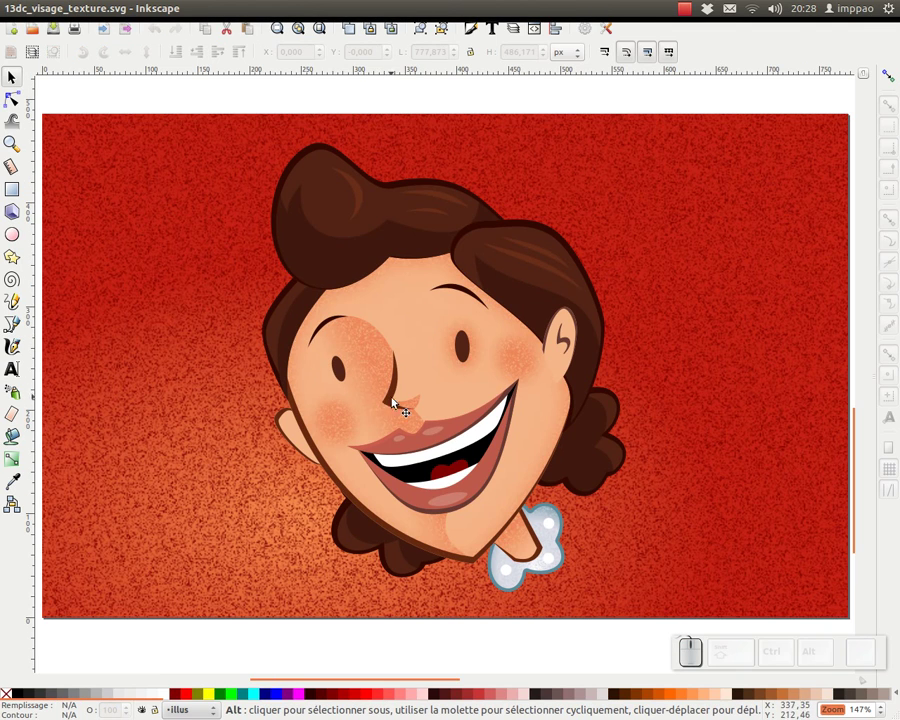
{"action": "key", "text": "alt+Tab"}
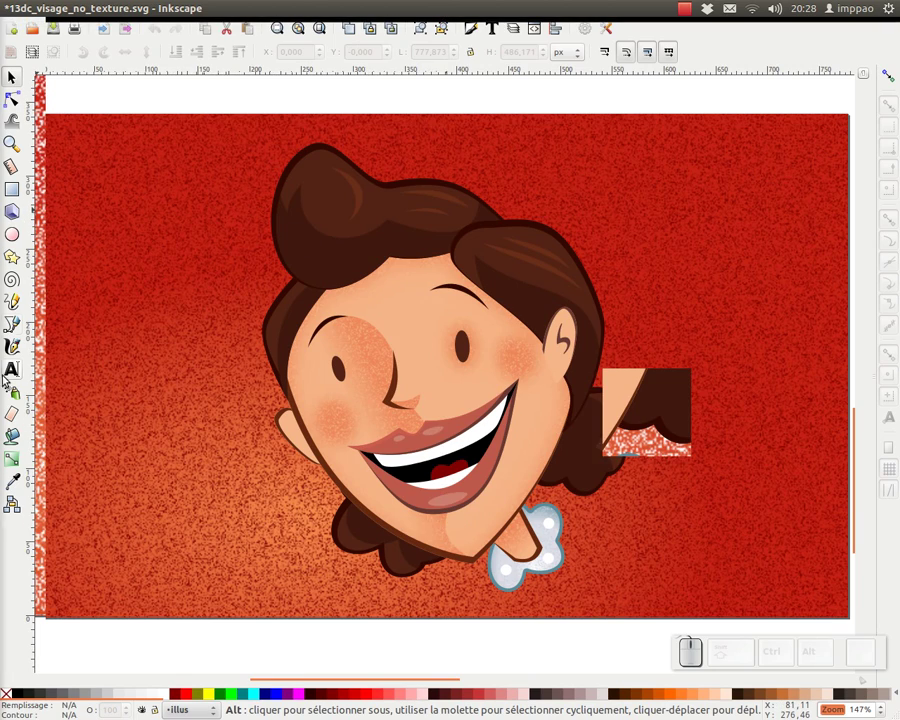
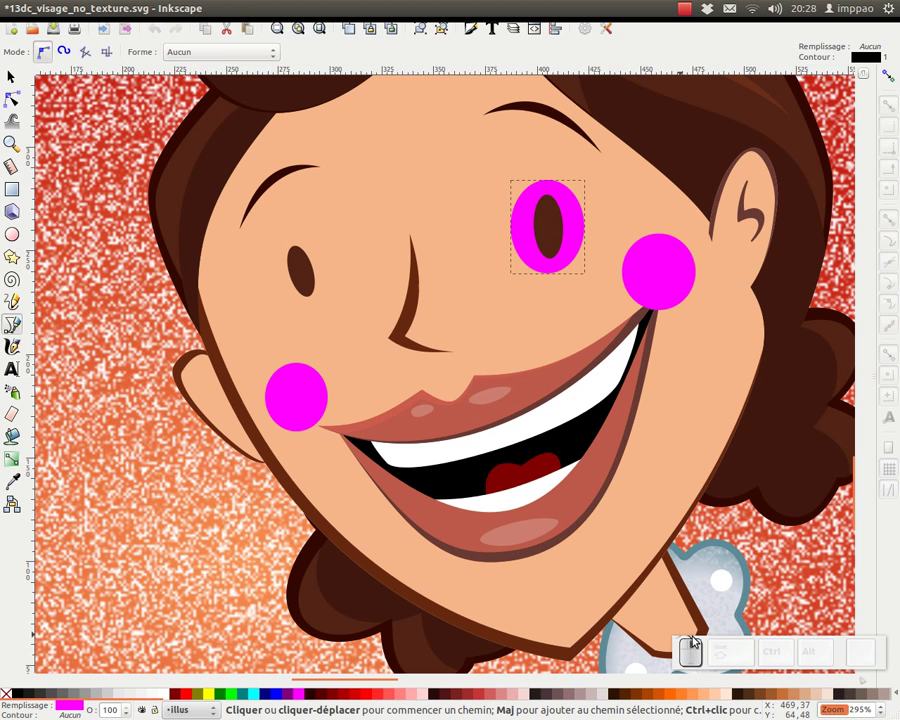
Step: Draw a Bezier curve from the nose down through the mouth to the chin point
{"action": "left_click_drag", "start_coordinate": [705, 654], "coordinate": [751, 638]}
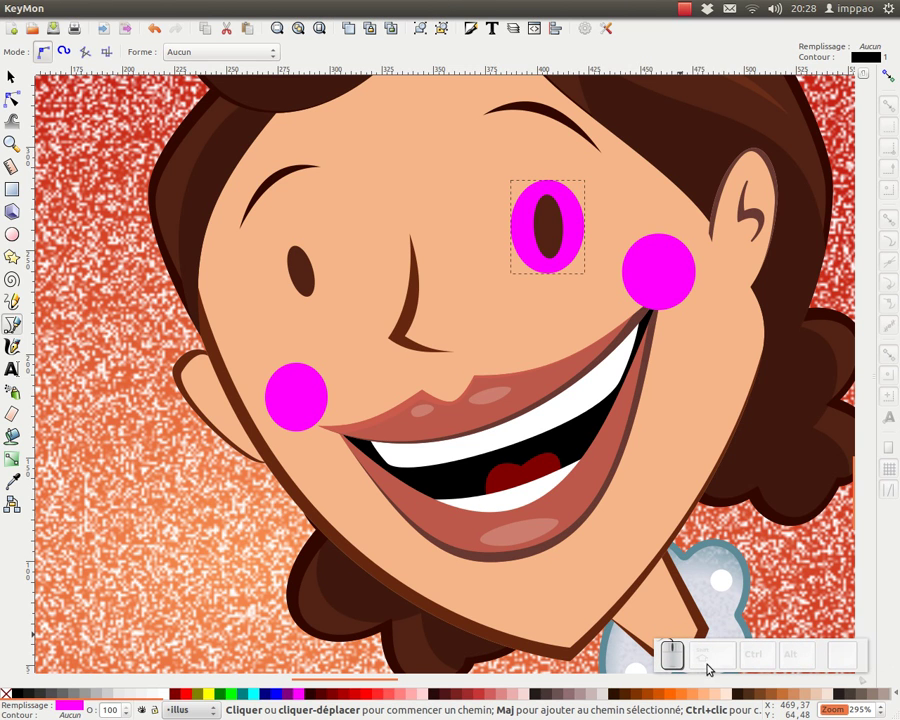
{"action": "left_click", "coordinate": [370, 258]}
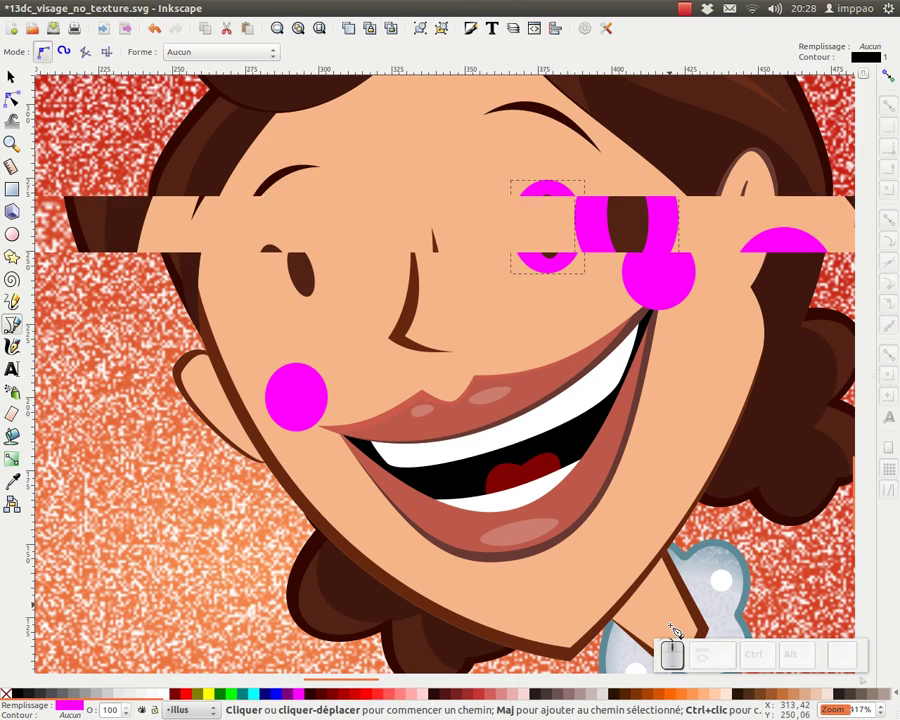
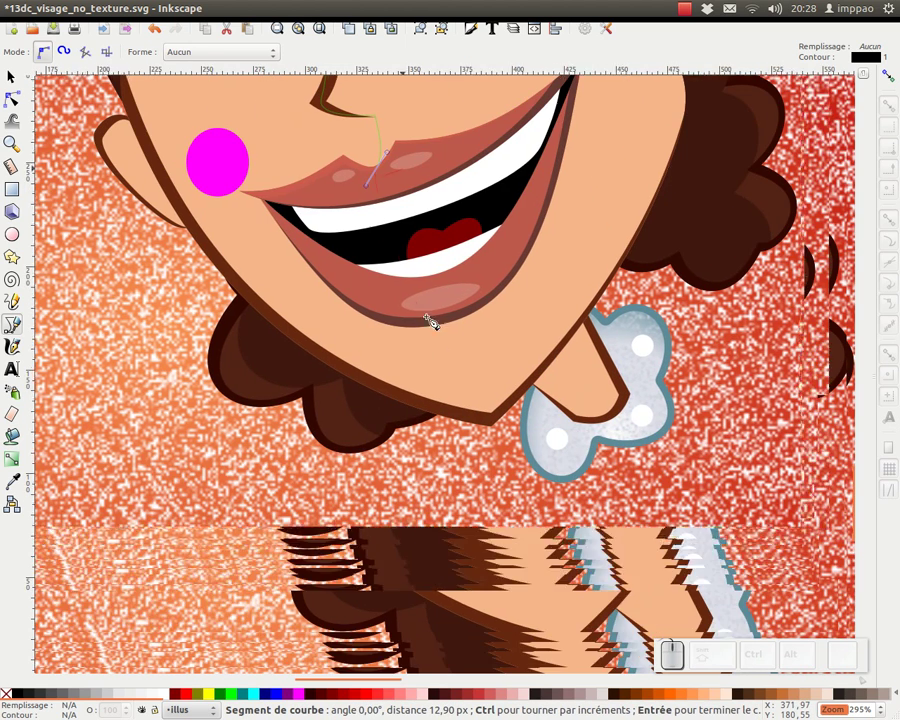
{"action": "left_click", "coordinate": [461, 325]}
{"action": "left_click_drag", "start_coordinate": [502, 428], "coordinate": [565, 393]}
{"action": "key", "text": "Return"}
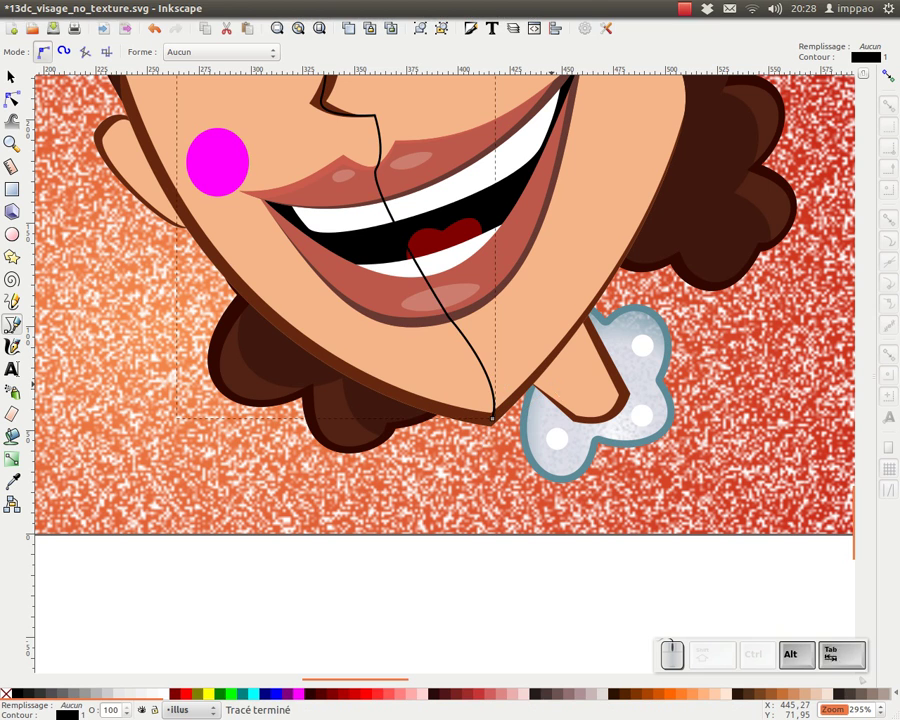
Step: Switch to another open window with Alt+Tab
{"action": "key", "text": "alt+Tab"}
{"action": "key", "text": "Left"}
{"action": "key", "text": "Right"}
{"action": "key", "text": "Tab"}
{"action": "key", "text": "alt+Tab"}
{"action": "key", "text": "Left"}
{"action": "key", "text": "Right"}
{"action": "key", "text": "alt+Tab"}
{"action": "key", "text": "Left"}
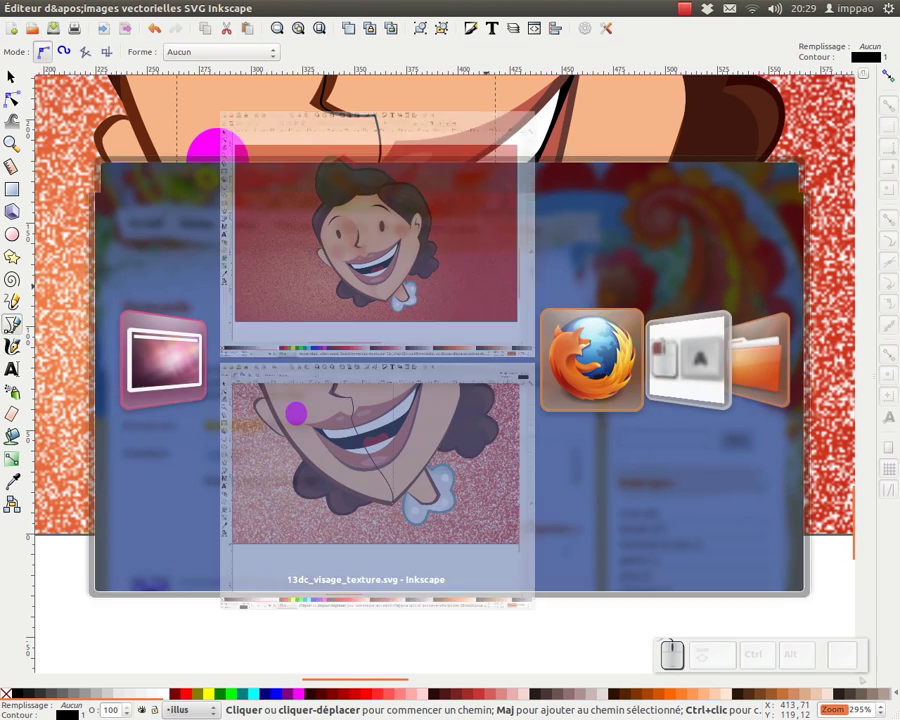
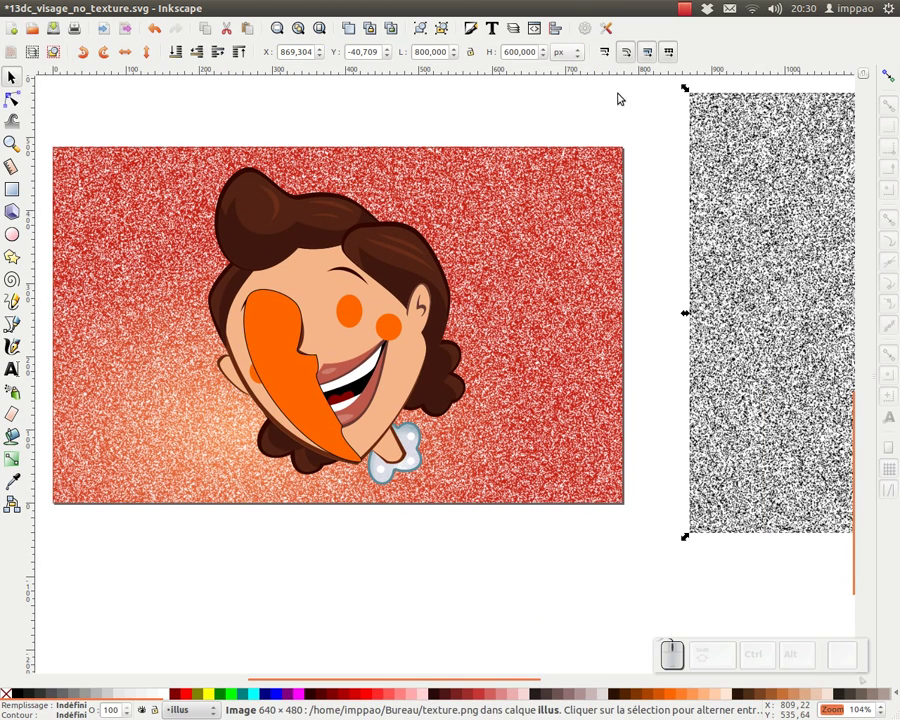
Step: Clone the noise texture, place it over the cheek spots, and switch to outline display mode
{"action": "left_click", "coordinate": [379, 32]}
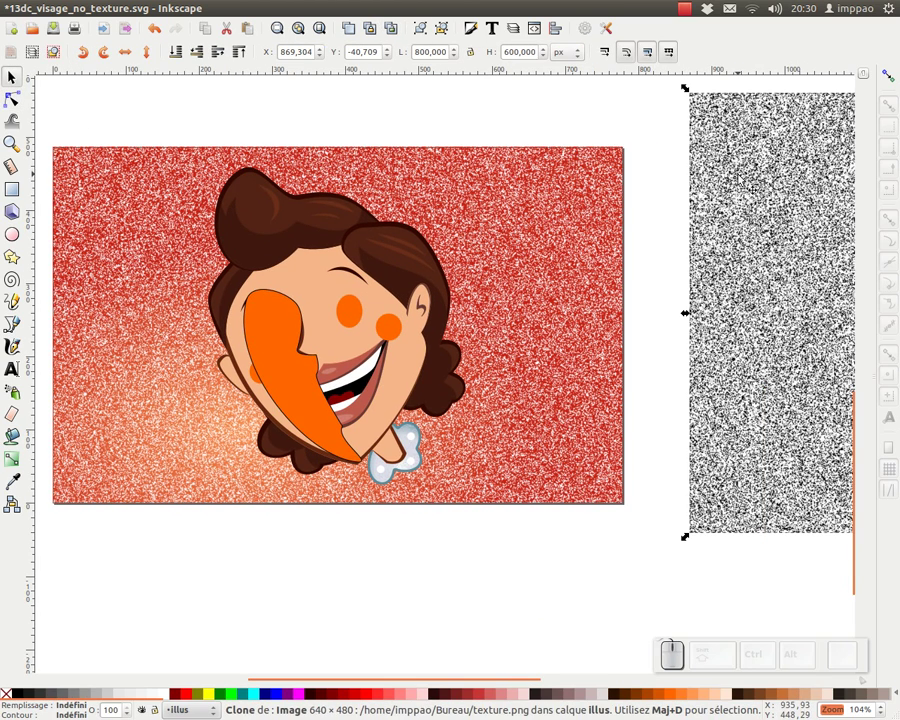
{"action": "left_click_drag", "start_coordinate": [733, 175], "coordinate": [198, 105]}
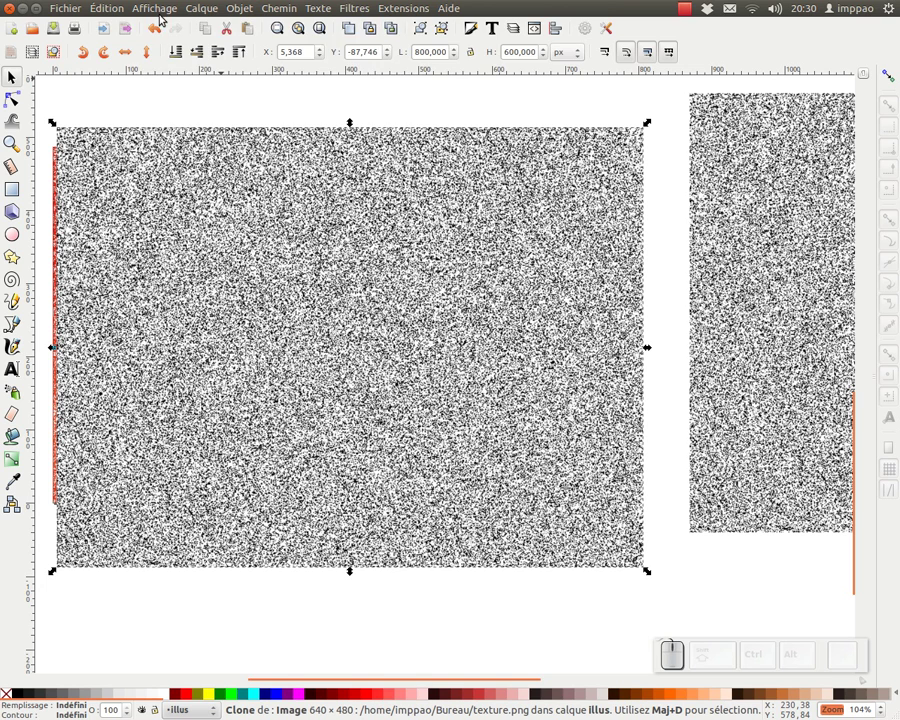
{"action": "left_click", "coordinate": [161, 4]}
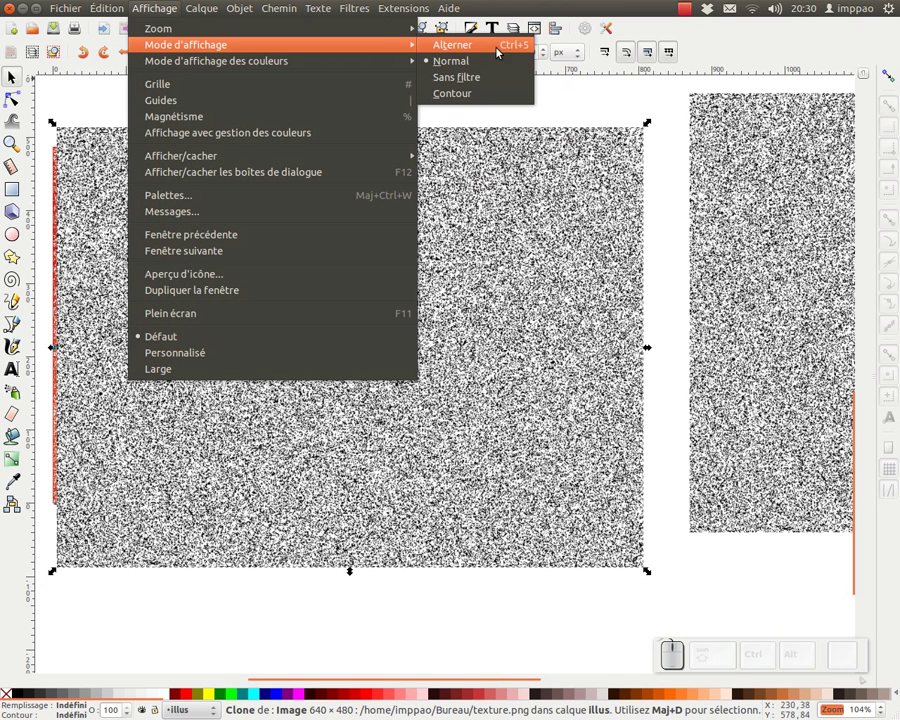
{"action": "left_click", "coordinate": [560, 84]}
{"action": "key", "text": "ctrl+KP_5"}
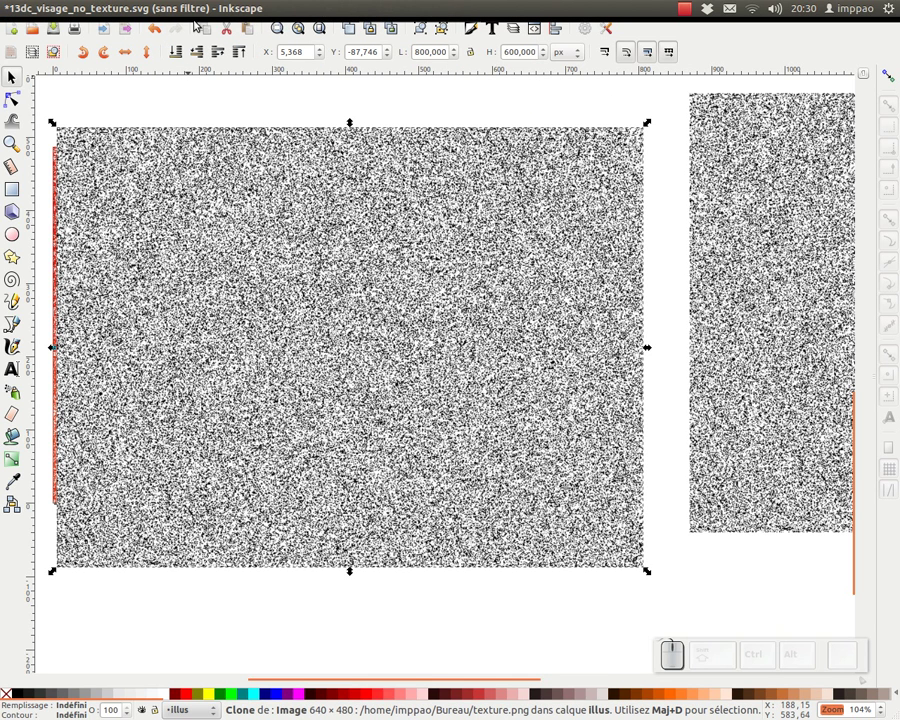
{"action": "key", "text": "ctrl+KP_5"}
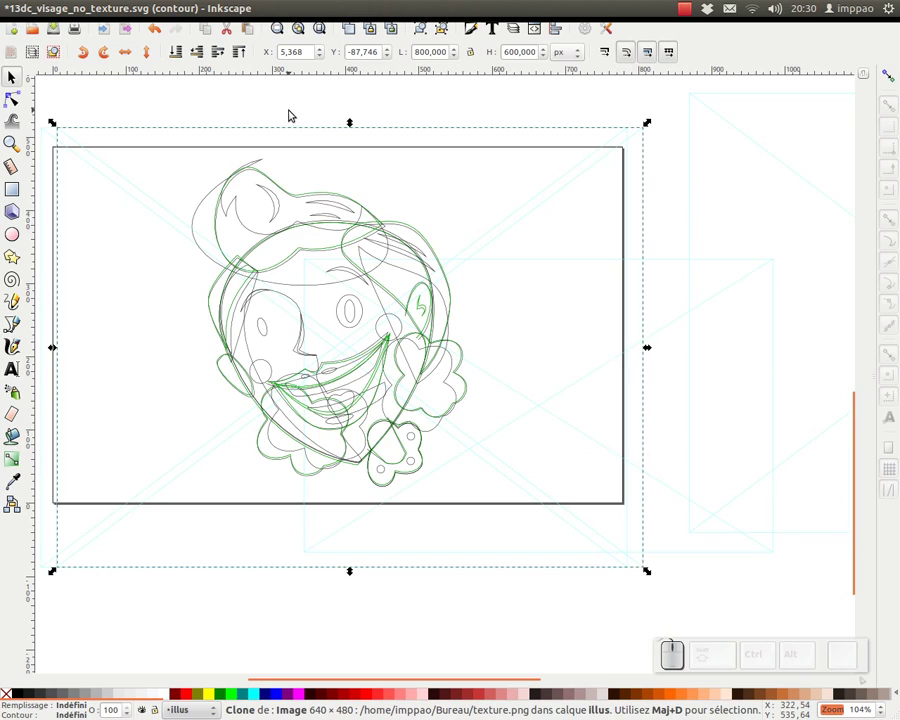
Step: Select the texture clone with both cheek circles and set it as their mask
{"action": "middle_click", "coordinate": [322, 331]}
{"action": "left_click", "coordinate": [275, 314]}
{"action": "key", "text": "Left"}
{"action": "middle_click", "coordinate": [732, 289]}
{"action": "right_click", "coordinate": [627, 308]}
{"action": "left_click", "coordinate": [599, 312]}
{"action": "key", "text": "KP_Subtract"}
{"action": "key", "text": "ctrl+KP_5"}
{"action": "right_click", "coordinate": [494, 351]}
{"action": "left_click", "coordinate": [561, 577]}
Step: Return to normal display mode and fit the whole page in view
{"action": "left_click_drag", "start_coordinate": [519, 380], "coordinate": [486, 291]}
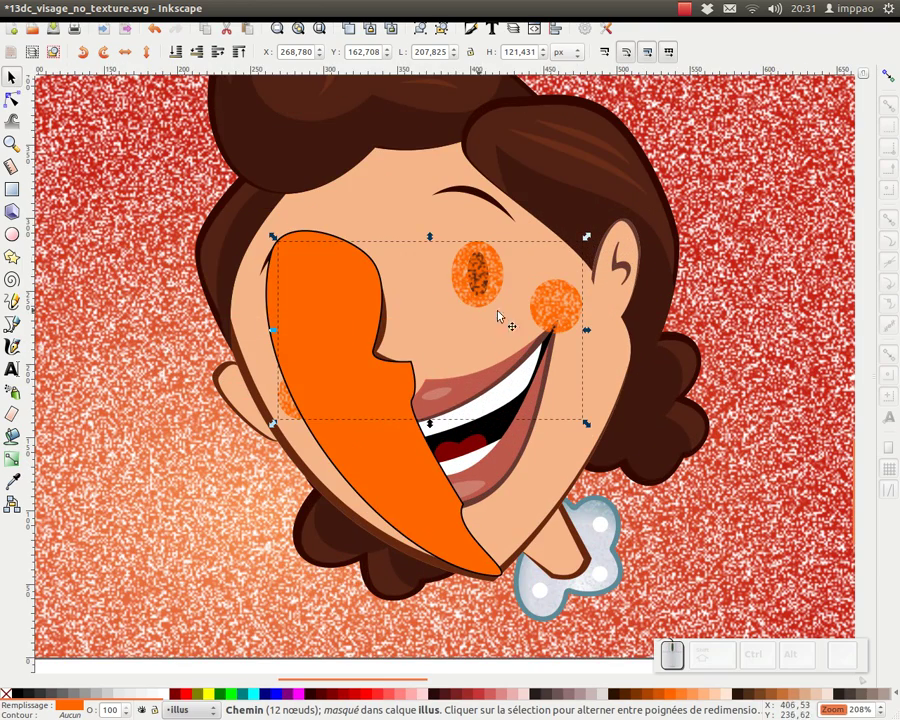
{"action": "middle_click", "coordinate": [470, 293]}
{"action": "left_click", "coordinate": [344, 324]}
{"action": "key", "text": "KP_Subtract"}
{"action": "scroll", "scroll_direction": "up", "scroll_amount": 3}
Step: Clone the noise texture image and move the clone over the large orange shading path
{"action": "left_click", "coordinate": [756, 188]}
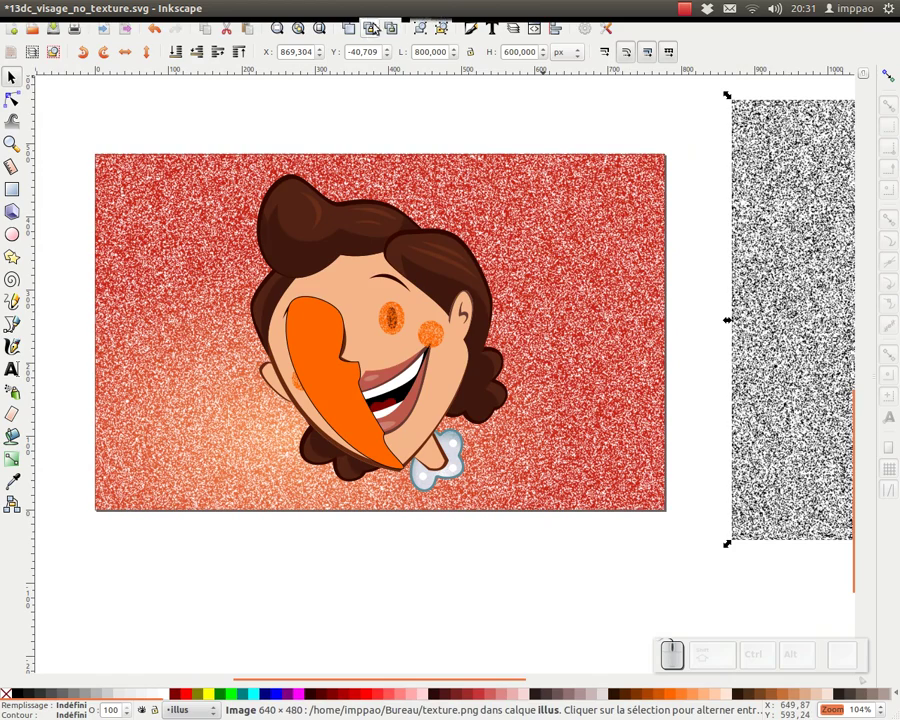
{"action": "left_click", "coordinate": [372, 29]}
{"action": "left_click_drag", "start_coordinate": [794, 181], "coordinate": [235, 176]}
{"action": "key", "text": "ctrl+KP_5"}
{"action": "middle_click", "coordinate": [336, 352]}
Step: Select the clone with the shading path and set the clone as its mask
{"action": "left_click", "coordinate": [250, 358]}
{"action": "right_click", "coordinate": [251, 360]}
{"action": "left_click", "coordinate": [336, 599]}
{"action": "key", "text": "ctrl+KP_5"}
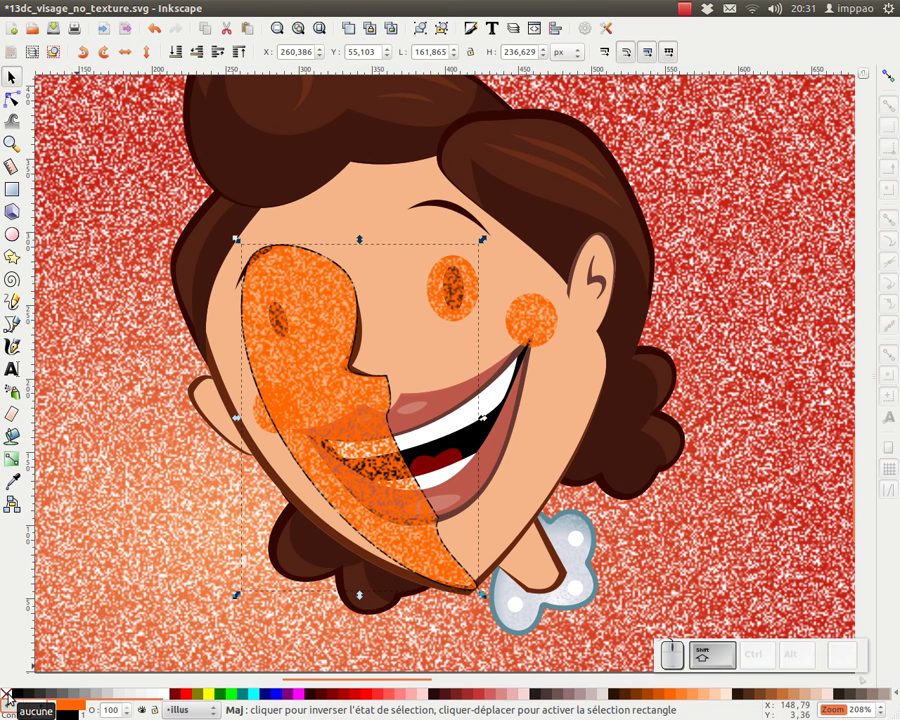
Step: Remove the outline from the textured shading shape and reselect the cheek spots
{"action": "left_click", "coordinate": [12, 697]}
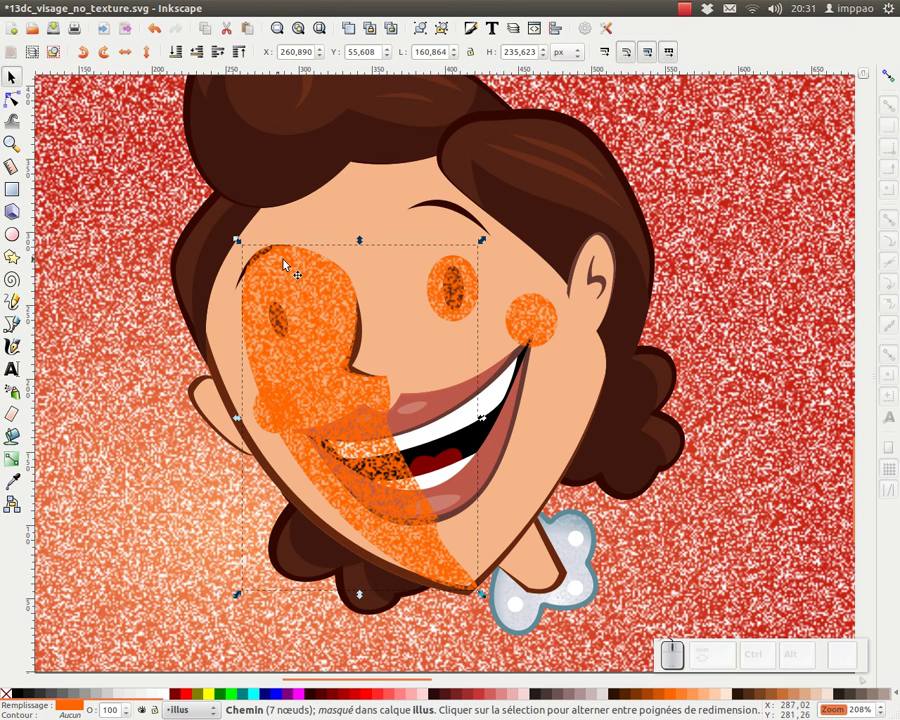
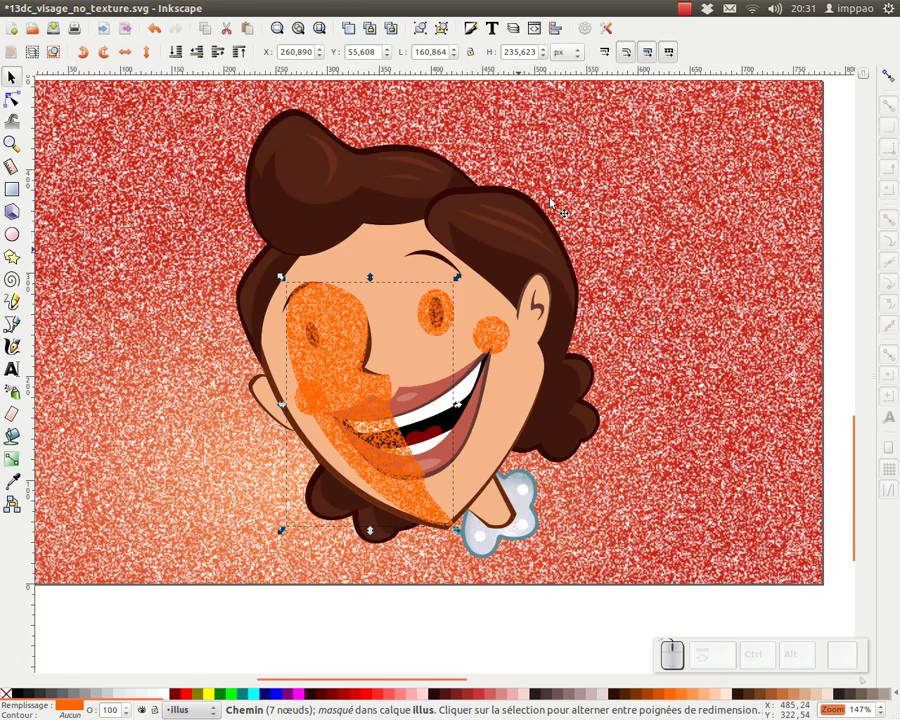
{"action": "left_click", "coordinate": [499, 262]}
{"action": "left_click", "coordinate": [419, 582]}
{"action": "left_click", "coordinate": [505, 309]}
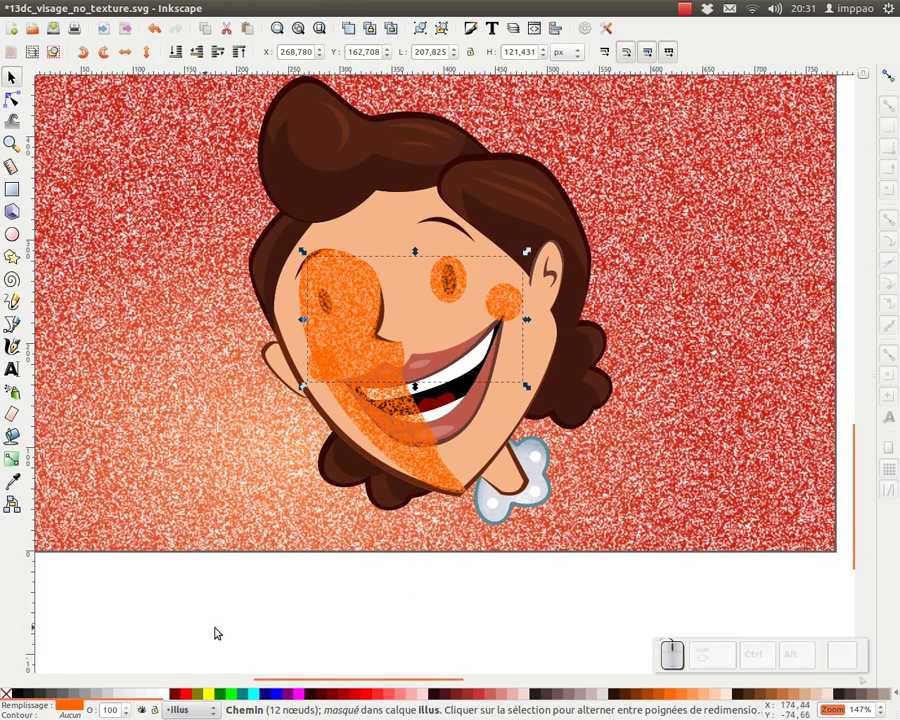
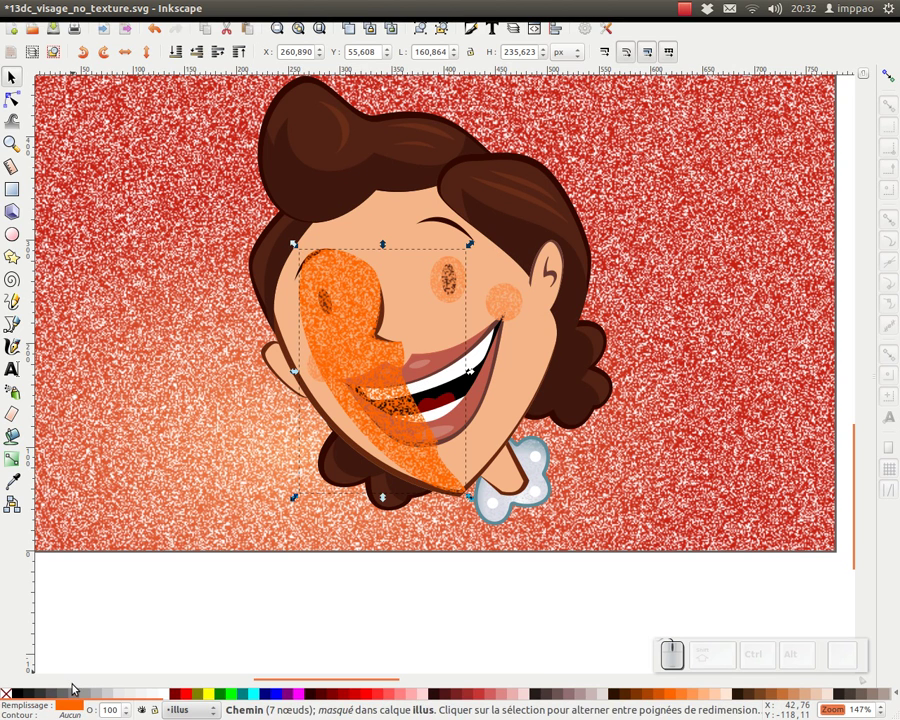
Step: Pick a paler orange fill for the masked shading from the palette
{"action": "right_click", "coordinate": [77, 708]}
{"action": "left_click", "coordinate": [115, 628]}
{"action": "middle_click", "coordinate": [466, 342]}
{"action": "middle_click", "coordinate": [453, 333]}
Step: Give the large grainy shading shape a gradient fill fading softly across the face
{"action": "left_click", "coordinate": [496, 272]}
{"action": "left_click", "coordinate": [198, 53]}
{"action": "left_click", "coordinate": [198, 53]}
{"action": "left_click", "coordinate": [198, 53]}
{"action": "left_click", "coordinate": [368, 289]}
{"action": "left_click_drag", "start_coordinate": [206, 56], "coordinate": [203, 56]}
{"action": "left_click", "coordinate": [223, 57]}
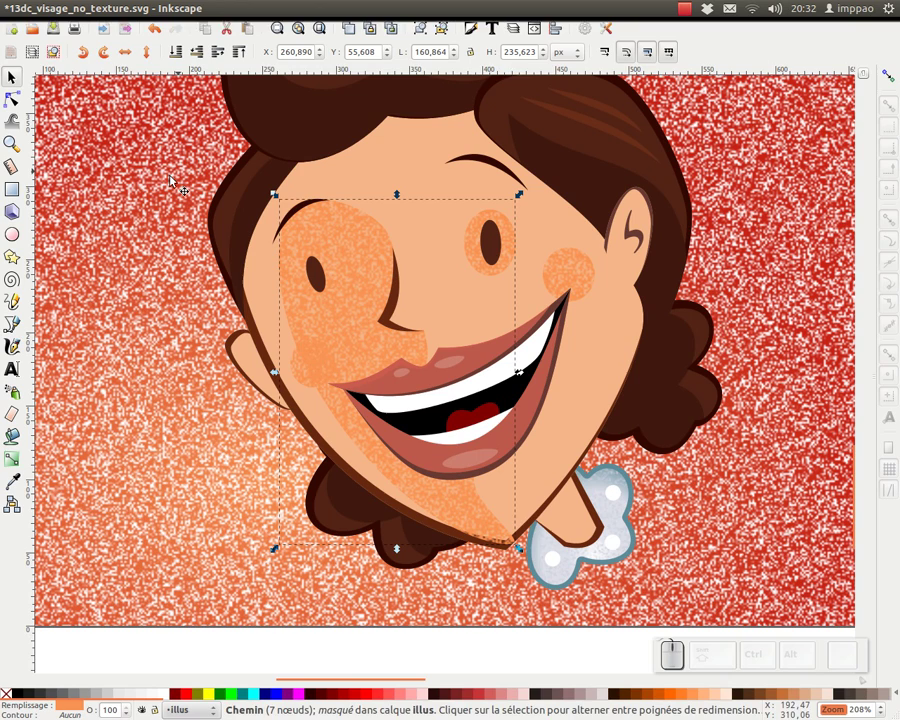
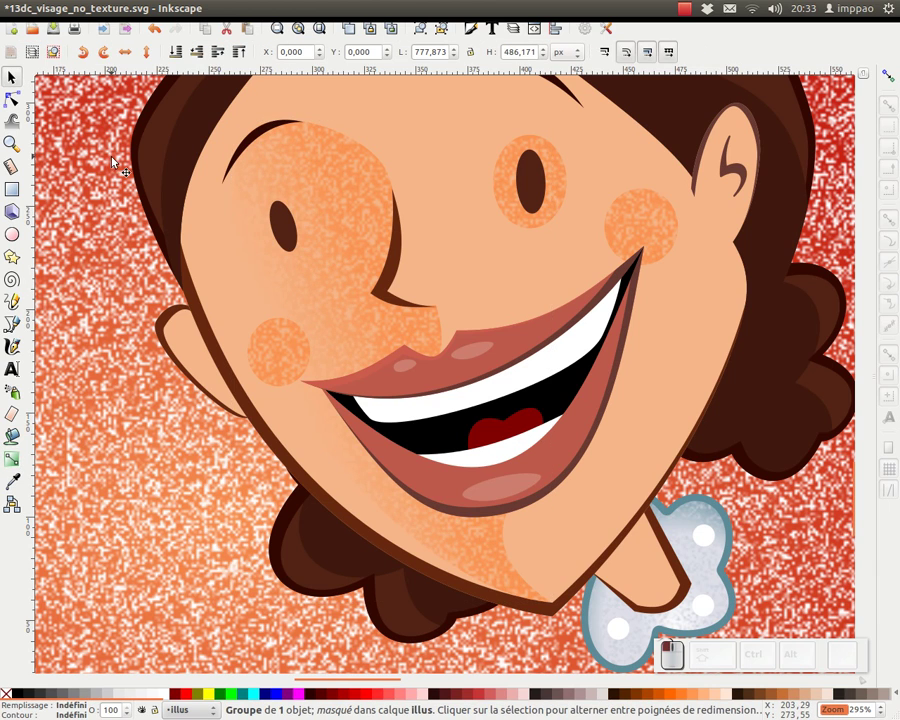
Step: Fit the page in view and reselect the textured cheek spots
{"action": "key", "text": "KP_Subtract"}
{"action": "middle_click", "coordinate": [305, 197]}
{"action": "left_click", "coordinate": [492, 264]}
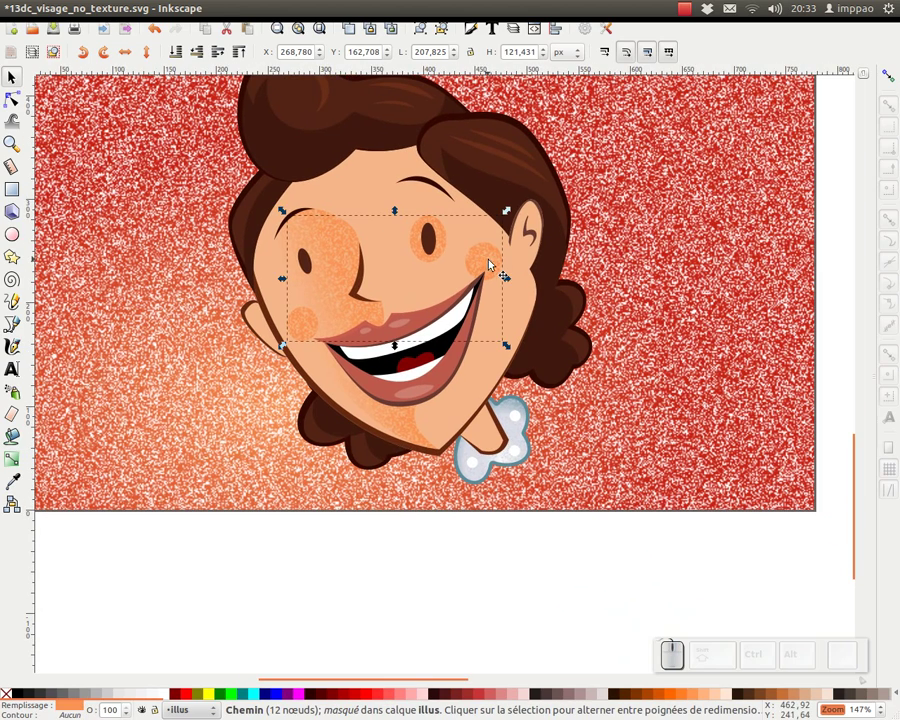
Step: In Fill and Stroke, try blur 5 then set blur 8 on the cheek spots
{"action": "left_click", "coordinate": [478, 28]}
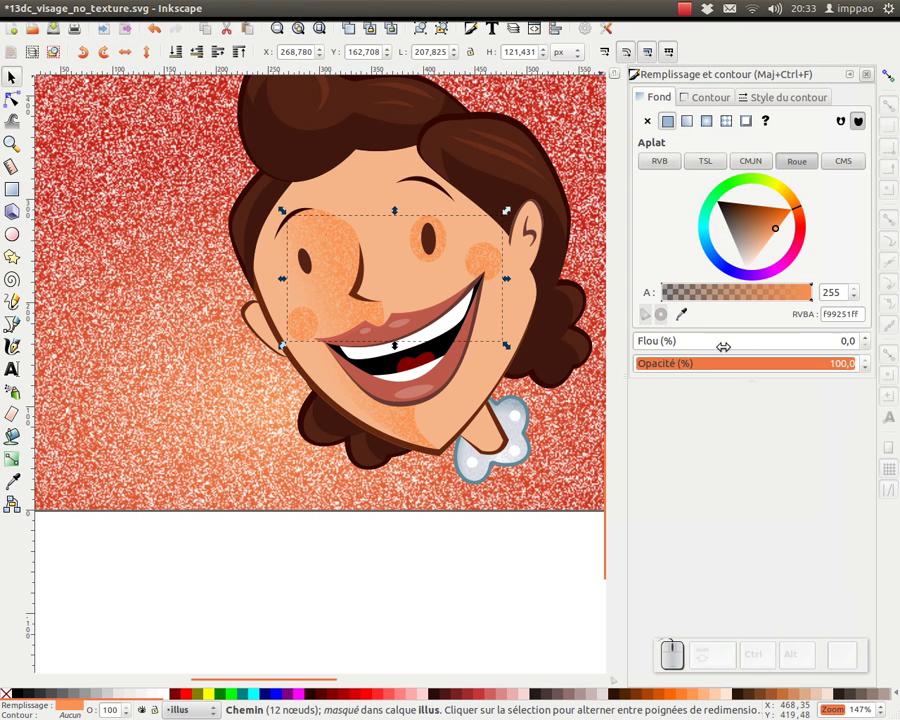
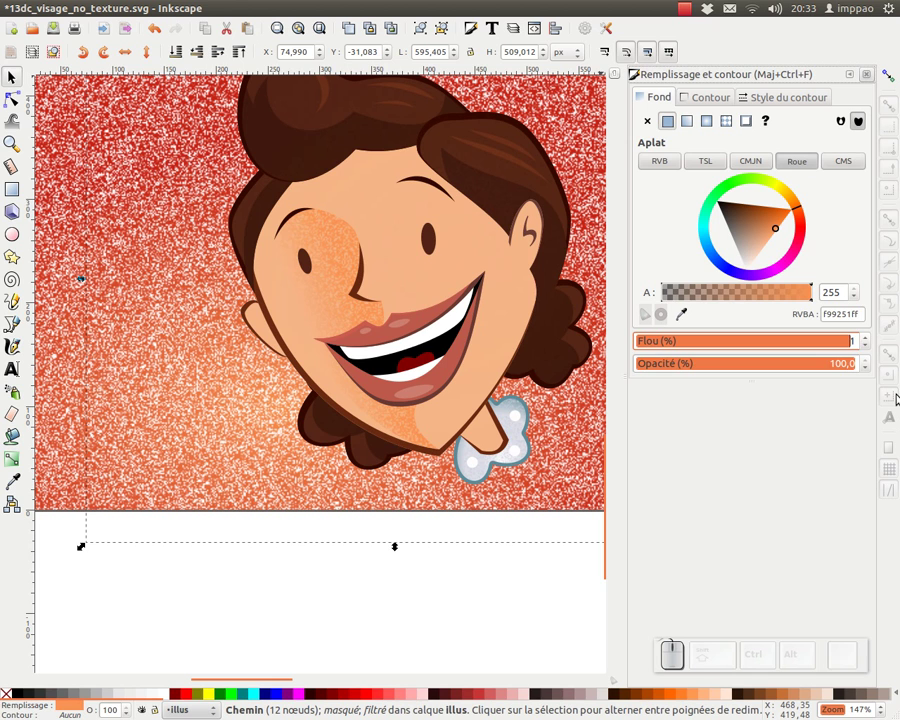
{"action": "key", "text": "Delete"}
{"action": "key", "text": "KP_5"}
{"action": "key", "text": "KP_Enter"}
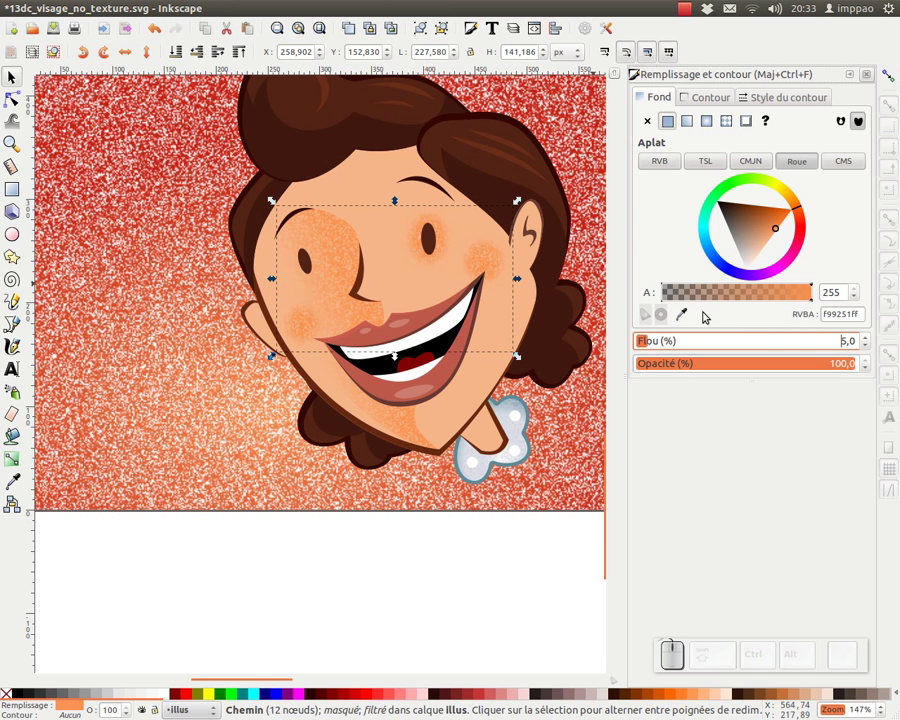
{"action": "key", "text": "KP_8"}
{"action": "key", "text": "Delete"}
{"action": "key", "text": "Return"}
Step: Deselect and zoom in to view the softly blurred cheeks
{"action": "left_click", "coordinate": [22, 75]}
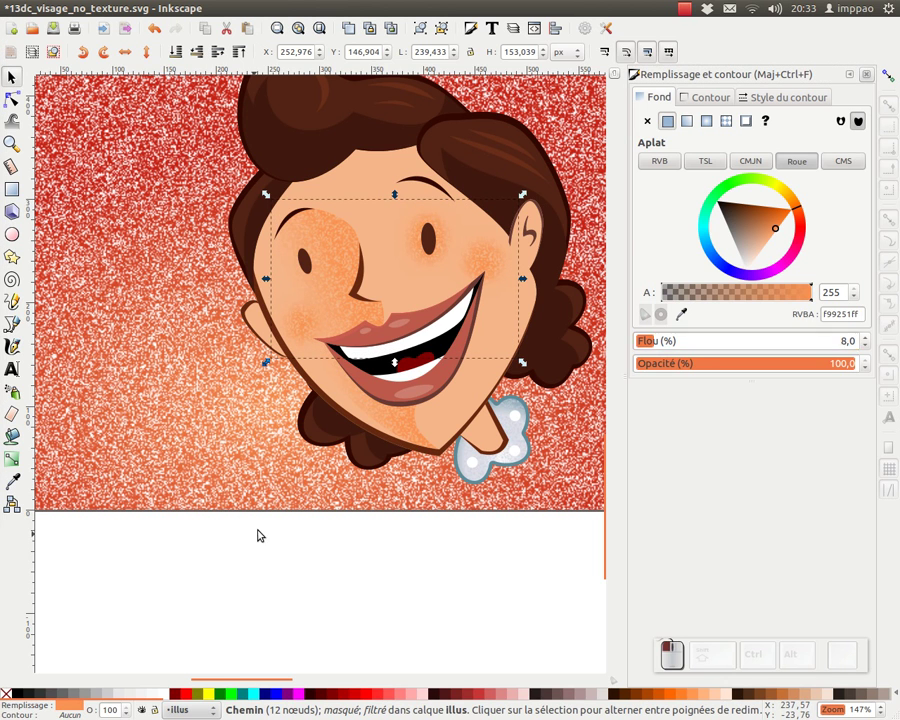
{"action": "scroll", "scroll_direction": "up", "scroll_amount": 3}
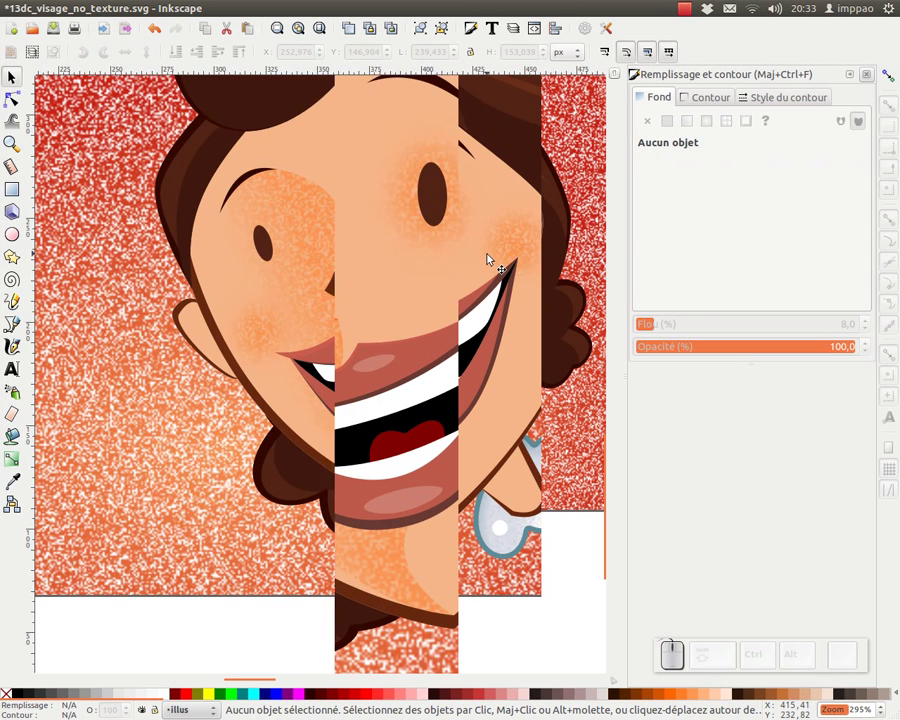
{"action": "scroll", "scroll_direction": "up", "scroll_amount": 3}
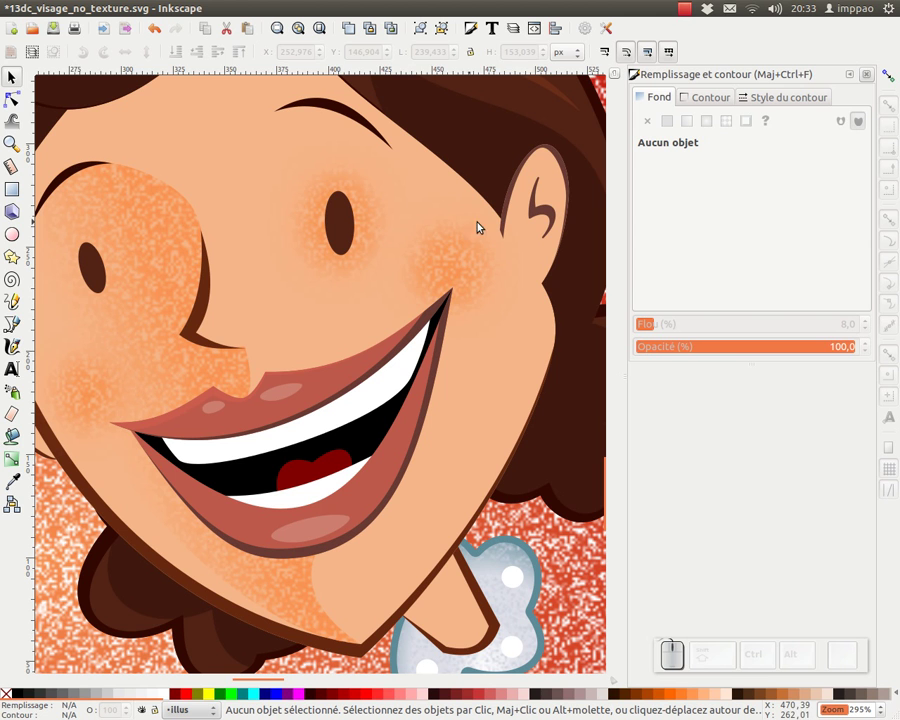
{"action": "scroll", "scroll_direction": "up", "scroll_amount": 3}
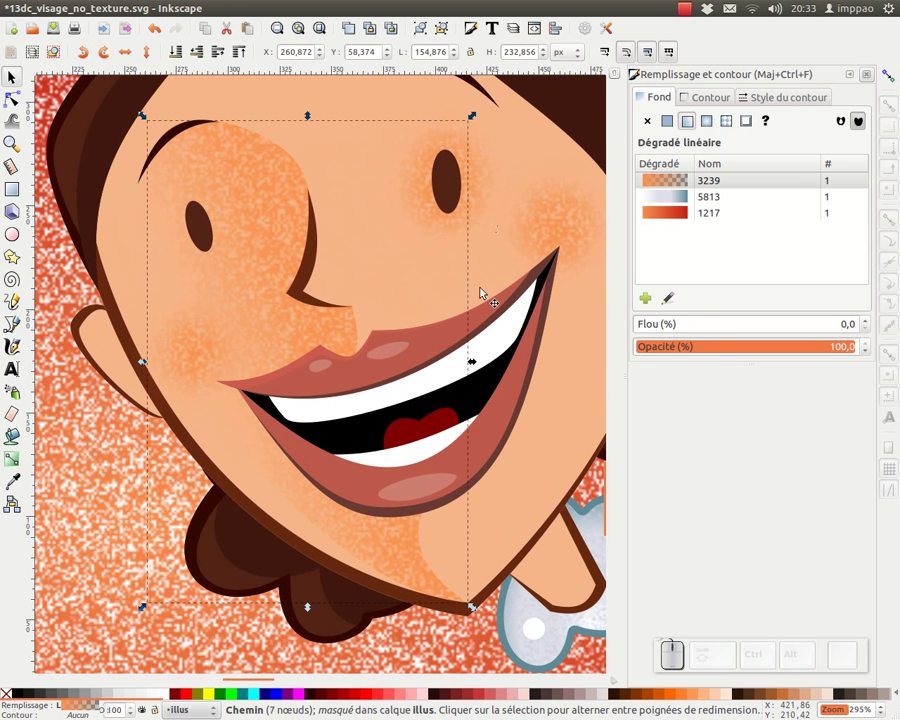
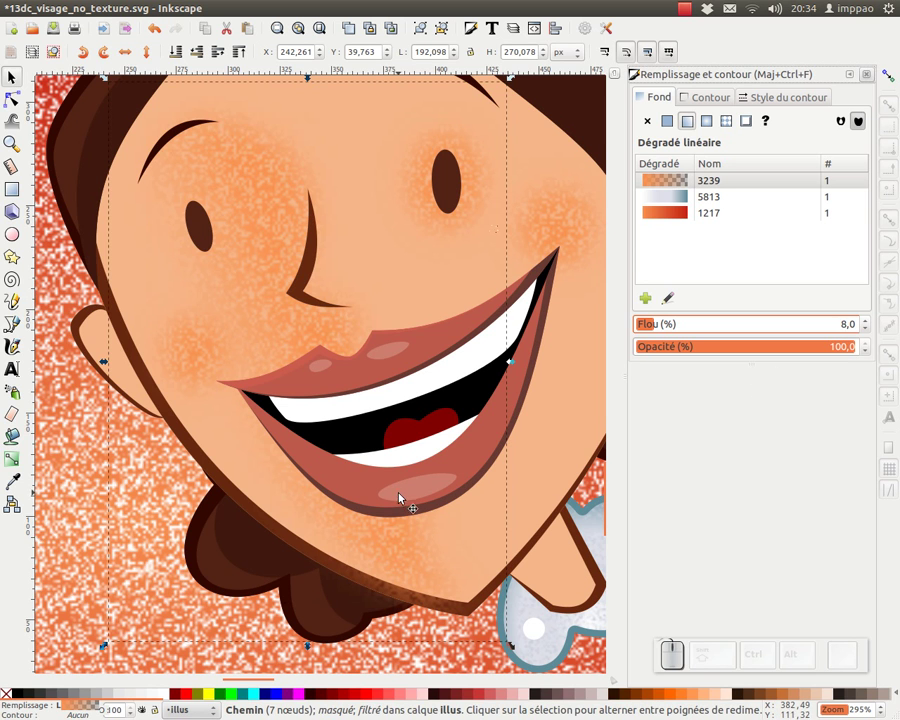
{"action": "left_click_drag", "start_coordinate": [401, 491], "coordinate": [829, 370]}
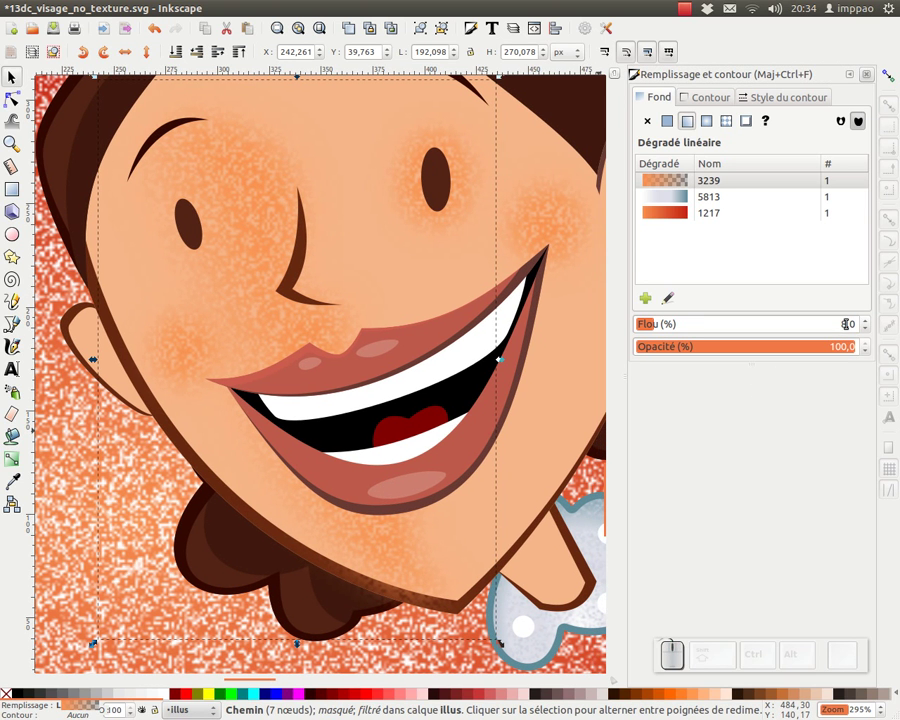
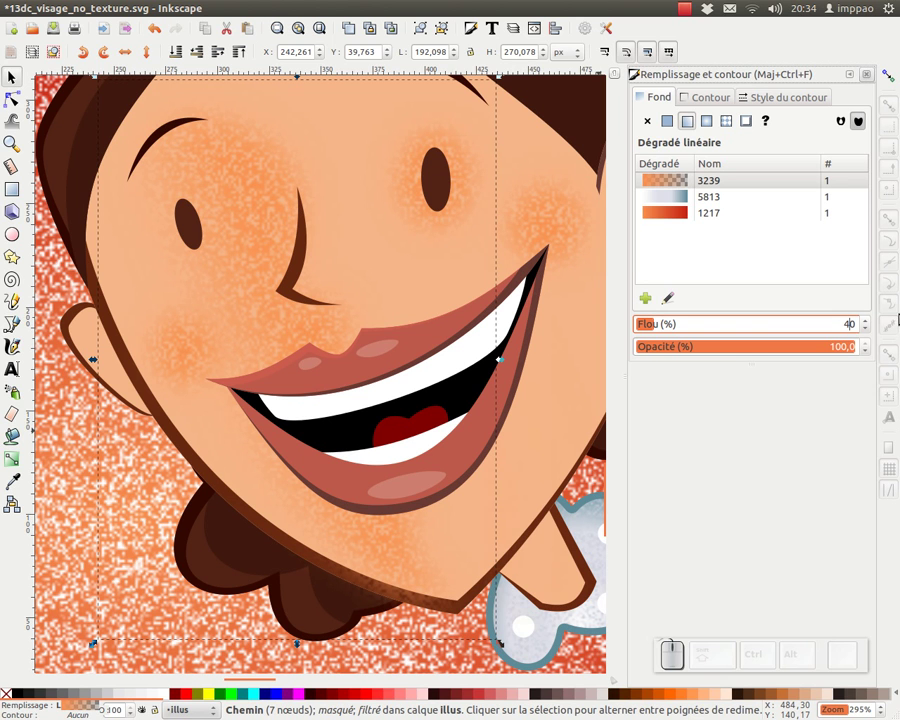
{"action": "key", "text": "Delete"}
{"action": "key", "text": "Return"}
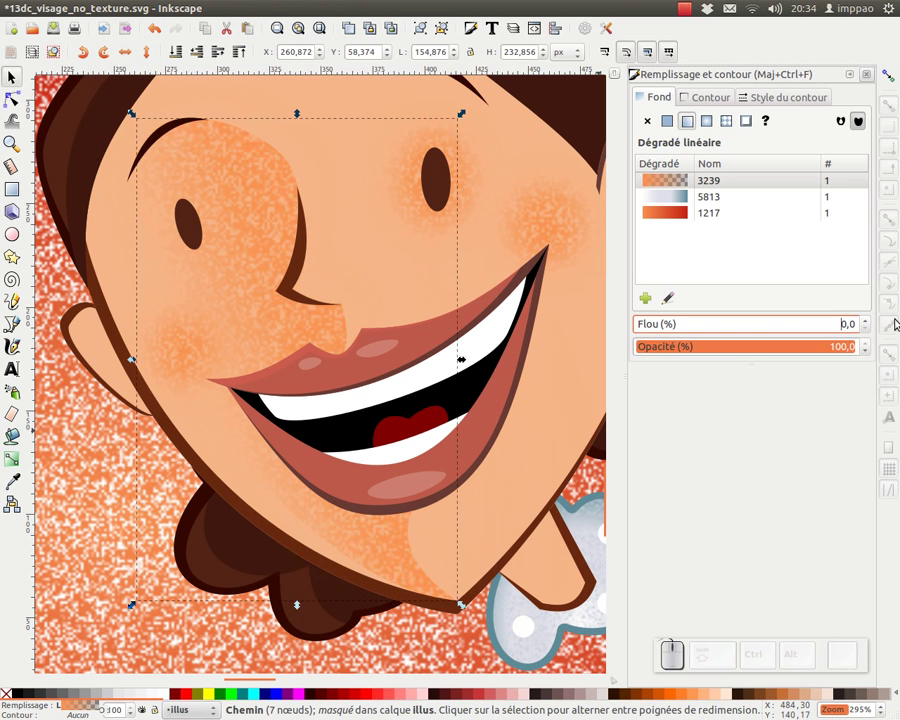
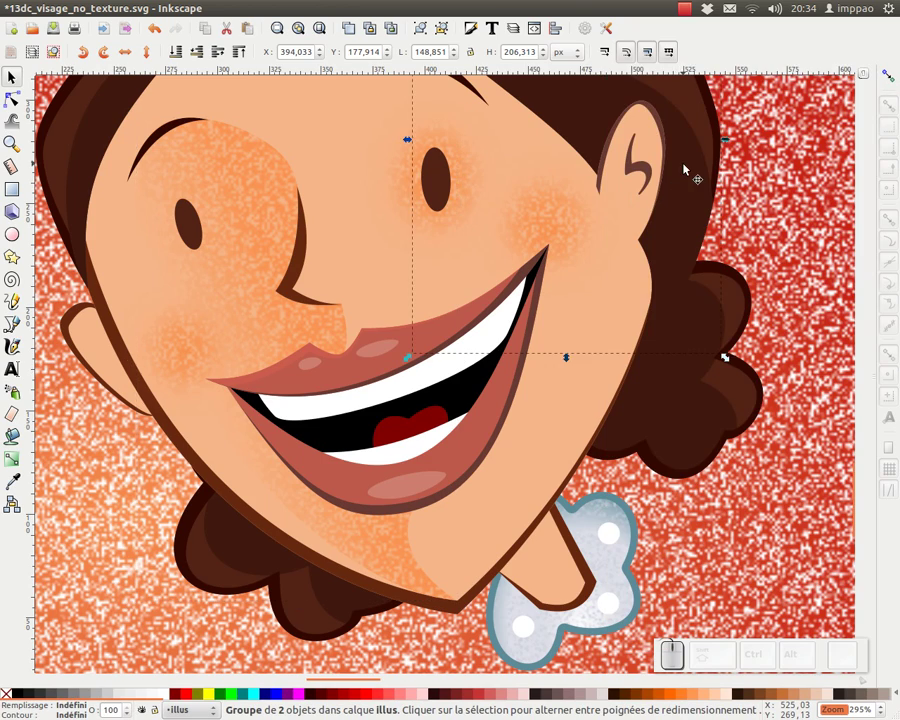
{"action": "key", "text": "KP_Subtract"}
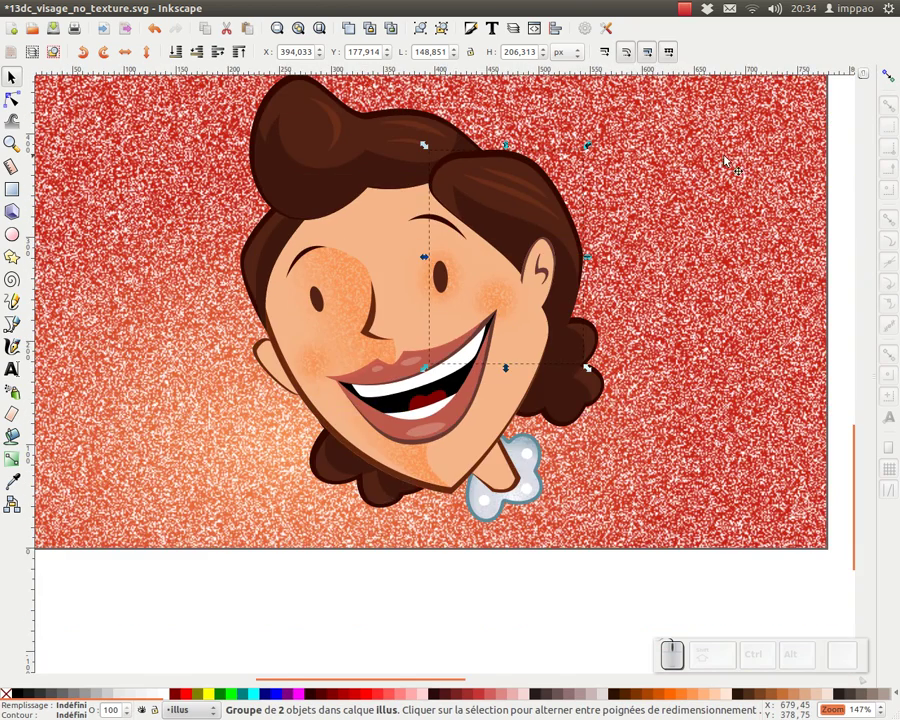
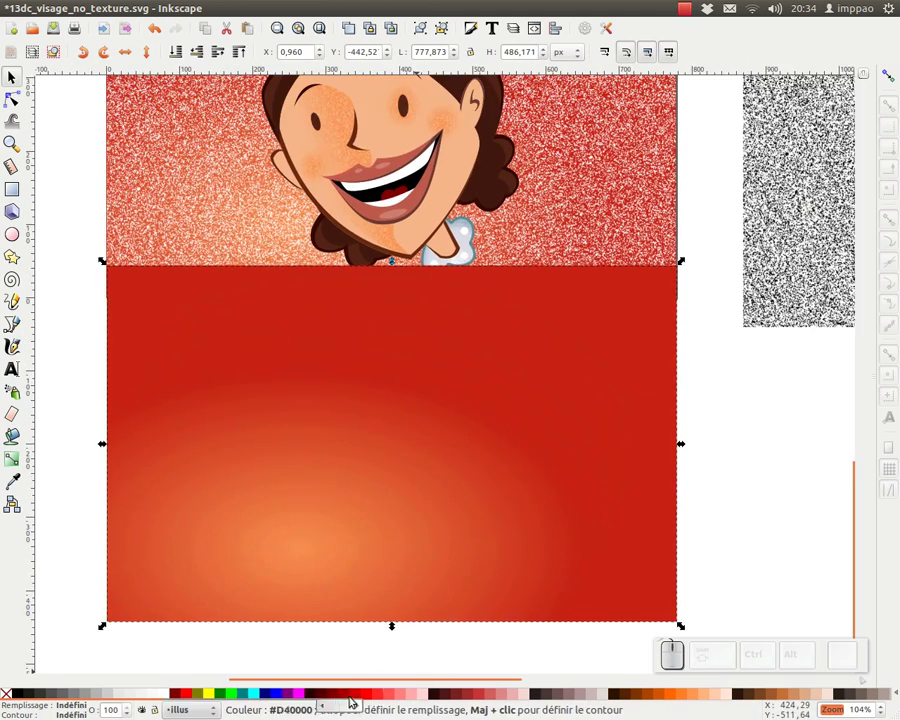
Step: Fill the background gradient rectangle with dark red #800000
{"action": "left_click", "coordinate": [336, 697]}
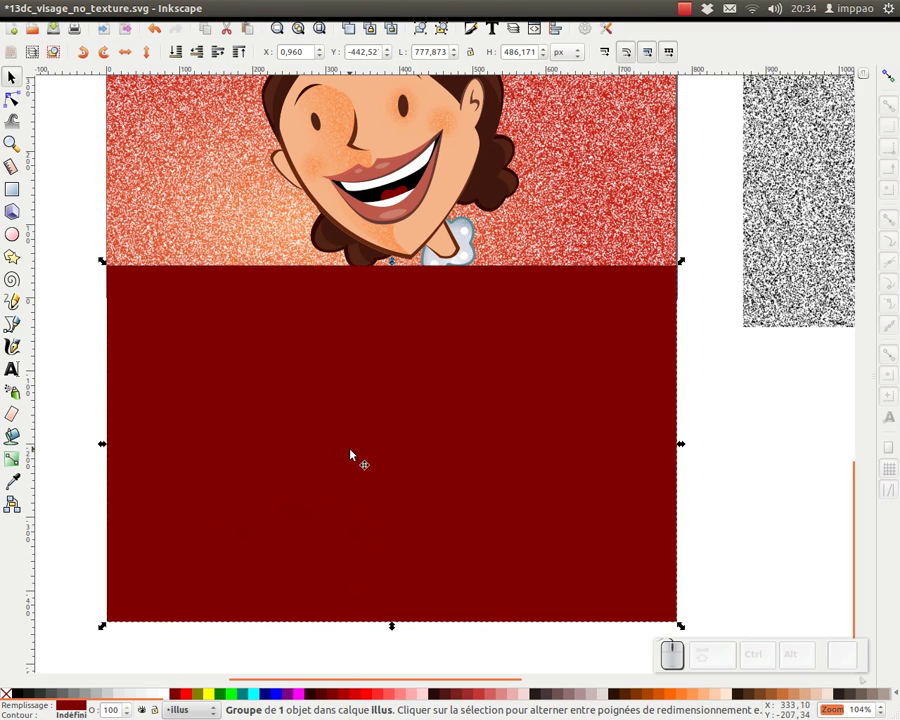
{"action": "left_click", "coordinate": [174, 56]}
{"action": "left_click", "coordinate": [329, 532]}
{"action": "left_click", "coordinate": [344, 435]}
{"action": "left_click", "coordinate": [306, 57]}
Step: Set the rectangle's X and Y to 0 to realign it on the page
{"action": "key", "text": "ctrl+a"}
{"action": "key", "text": "KP_0"}
{"action": "key", "text": "Tab"}
{"action": "key", "text": "KP_0"}
{"action": "key", "text": "Tab"}
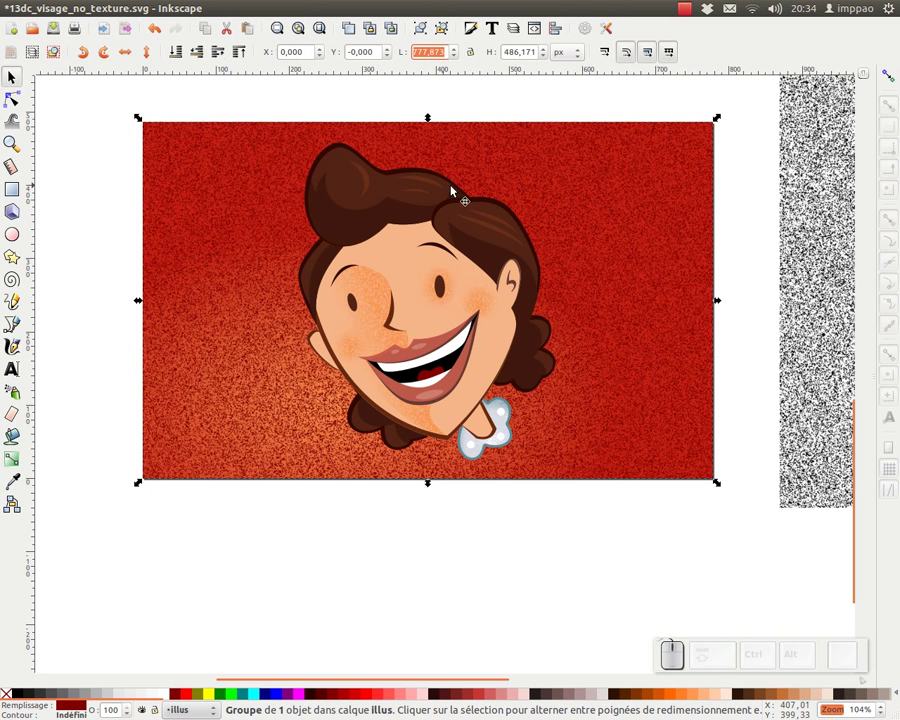
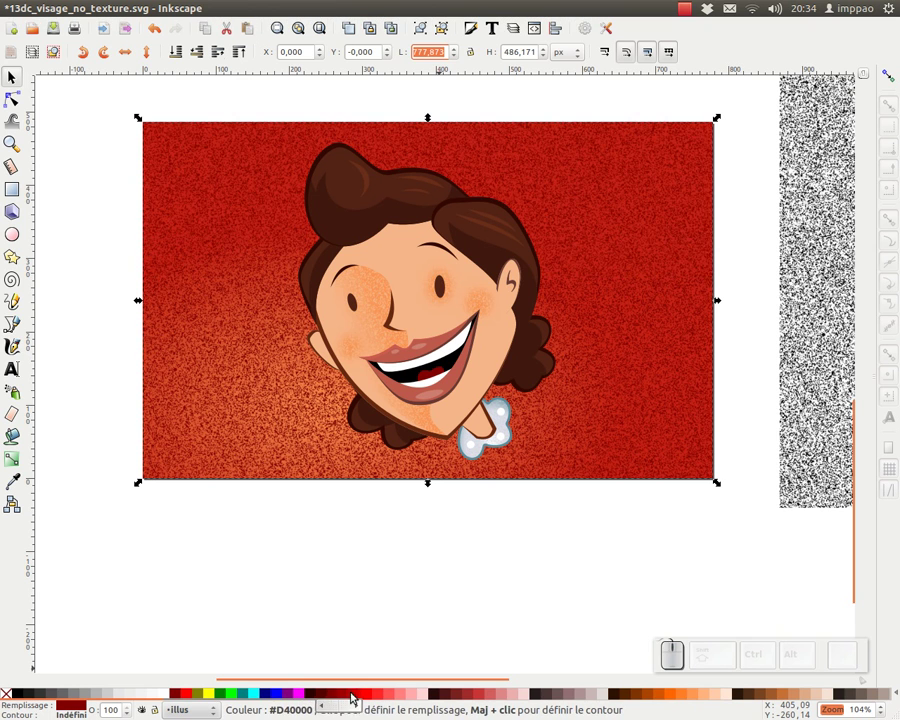
Step: Try brighter reds, return to the deep red fill, and deselect to view the background
{"action": "left_click", "coordinate": [360, 697]}
{"action": "left_click", "coordinate": [343, 696]}
{"action": "left_click", "coordinate": [364, 603]}
{"action": "middle_click", "coordinate": [528, 375]}
{"action": "left_click_drag", "start_coordinate": [462, 346], "coordinate": [526, 431]}
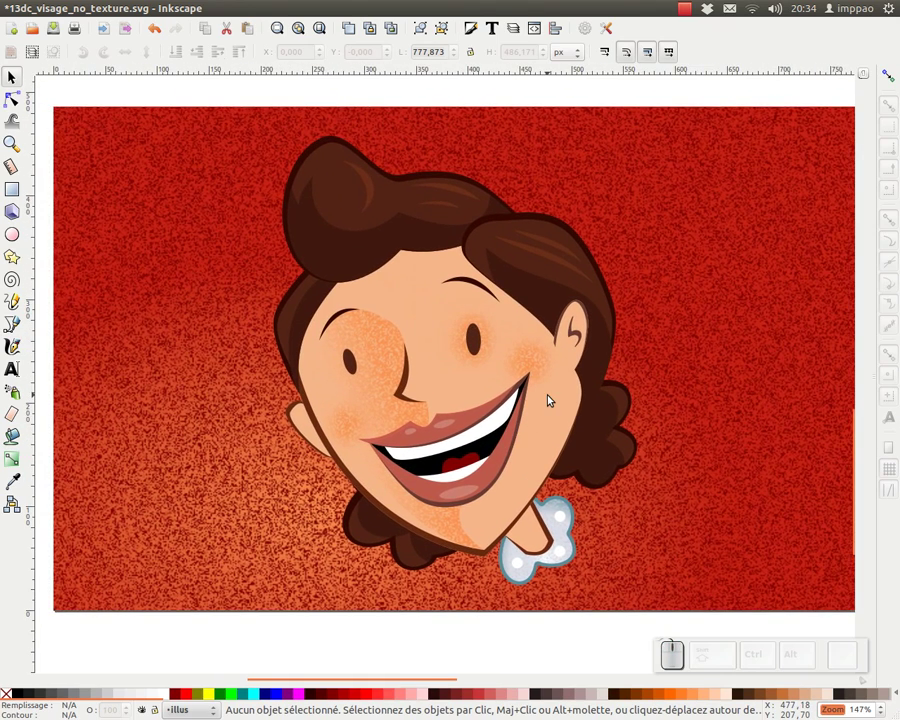